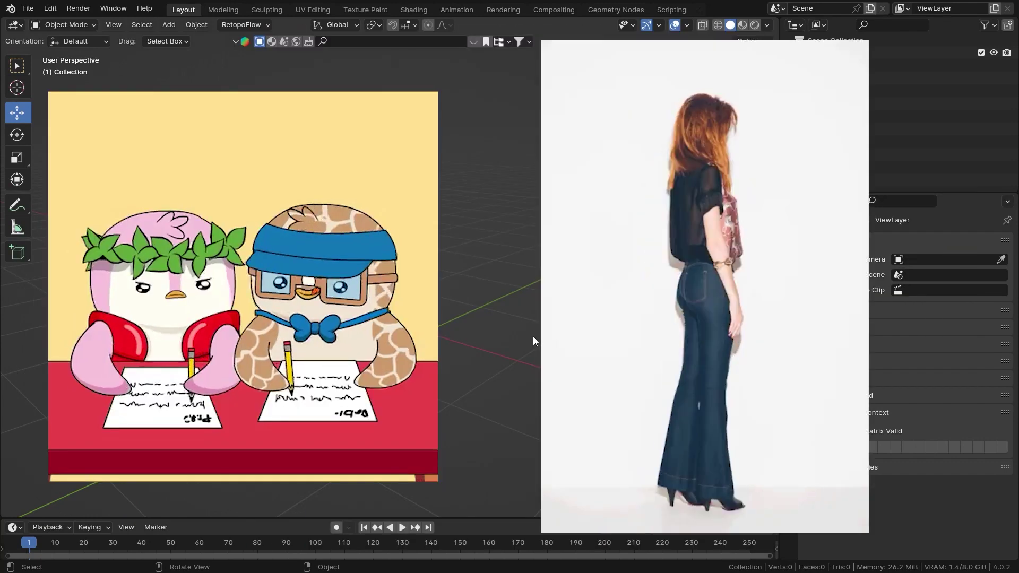
- Add an armature with a three-bone chain and a separate Bone.003 duplicated beside it
key(shift+a)
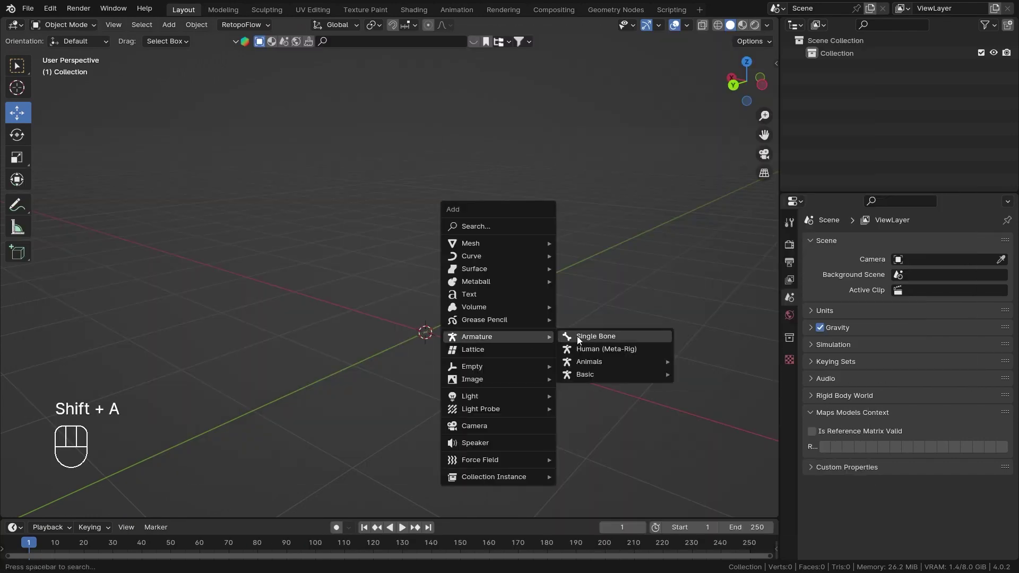
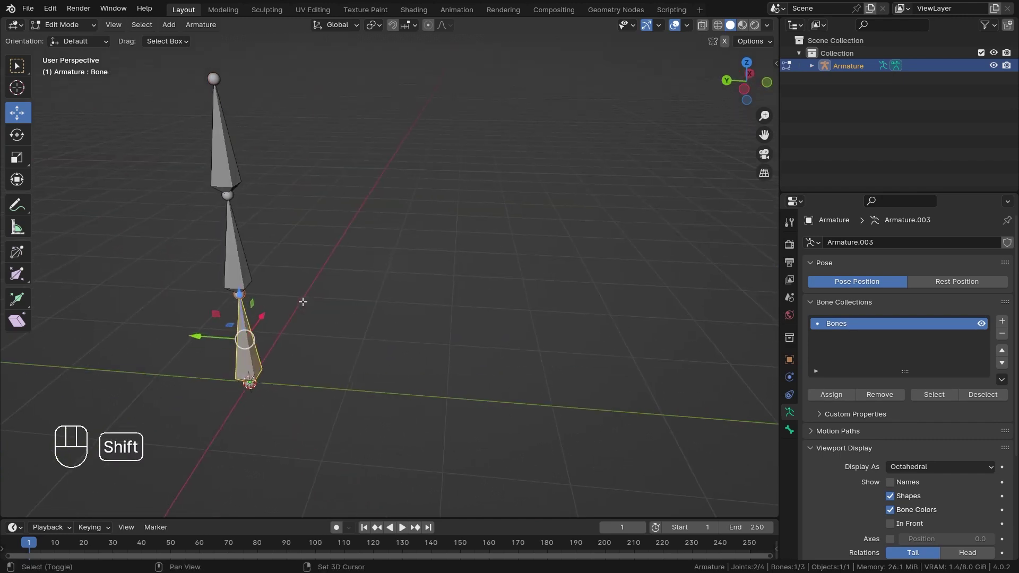
key(shift+d)
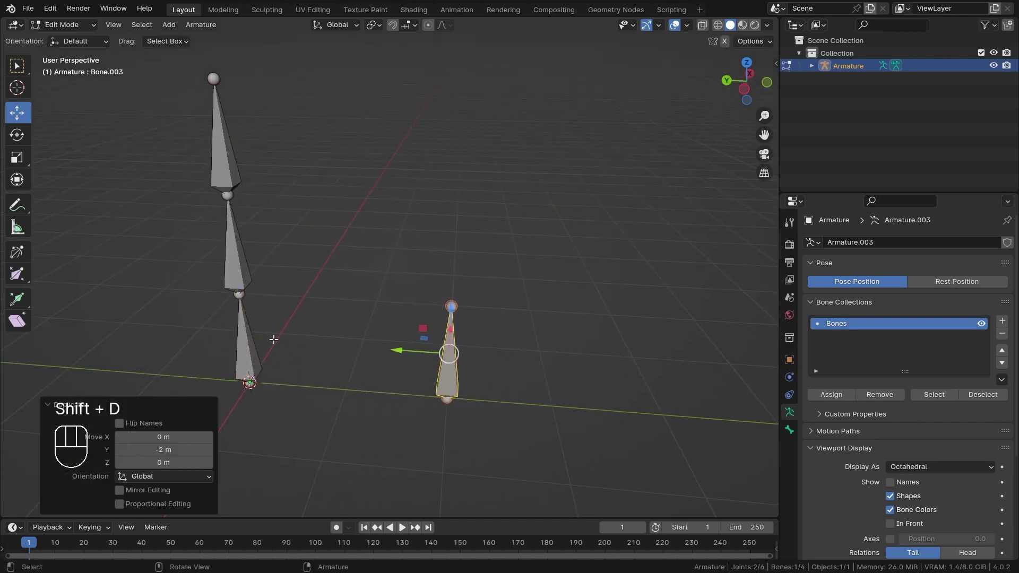
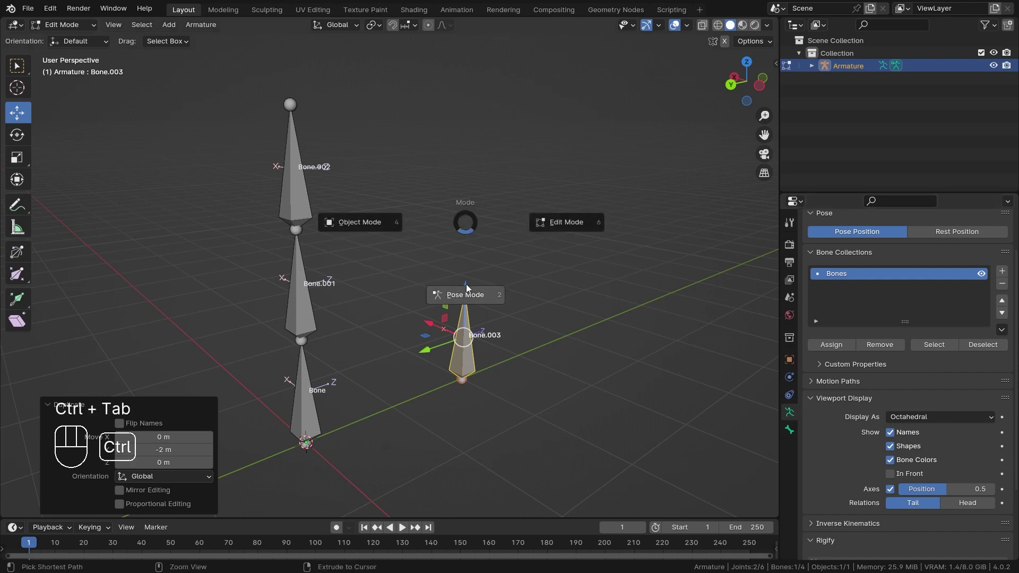
- Enter pose mode, save the file and show Bone.003's bone constraint properties
key(ctrl+Tab)
key(ctrl+s)
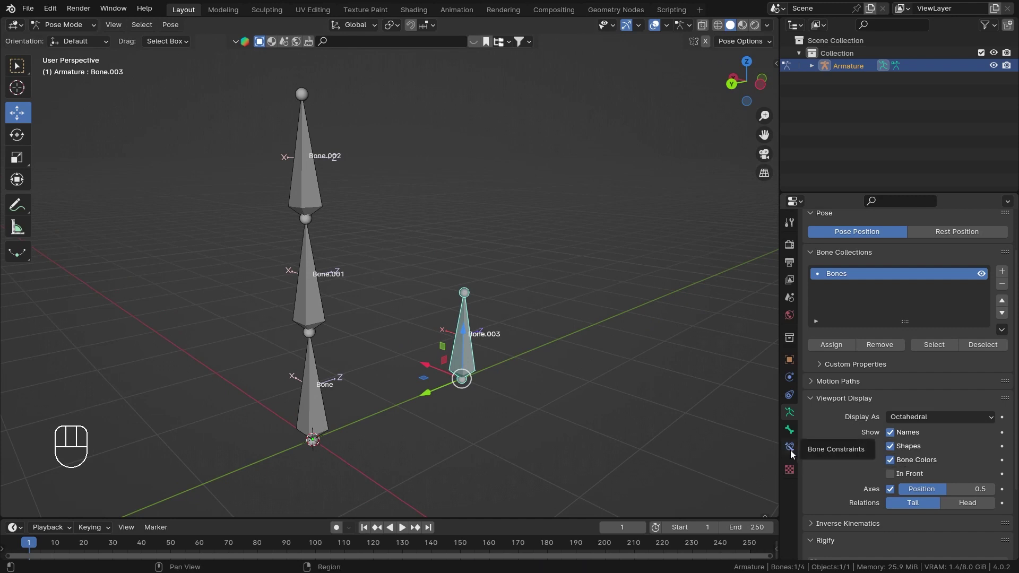
click(794, 452)
middle_click(515, 309)
middle_click(502, 354)
middle_click(477, 328)
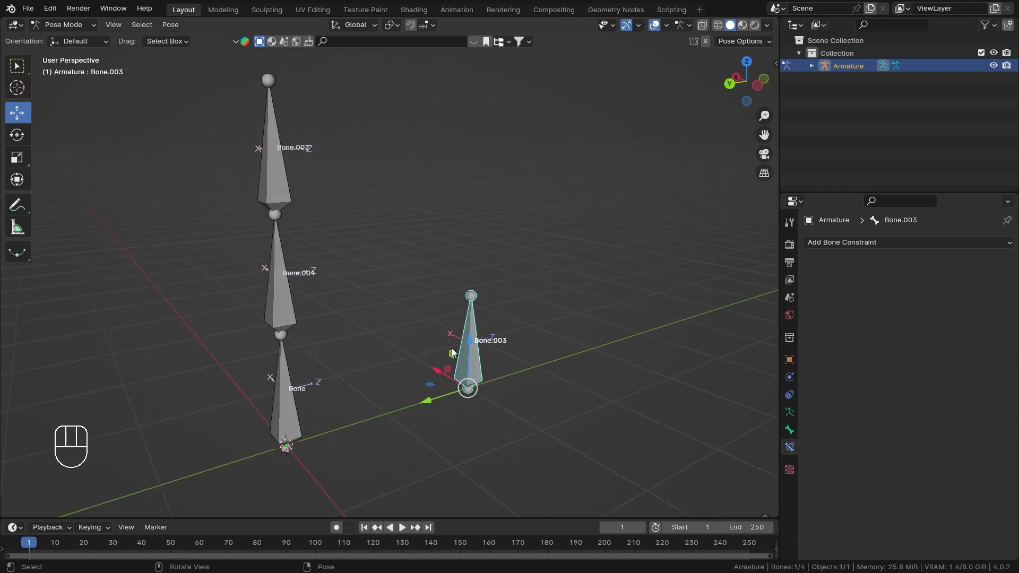
- Add a Copy Rotation constraint to Bone.003 targeting the armature's Bone.002
drag(861, 247, 780, 294)
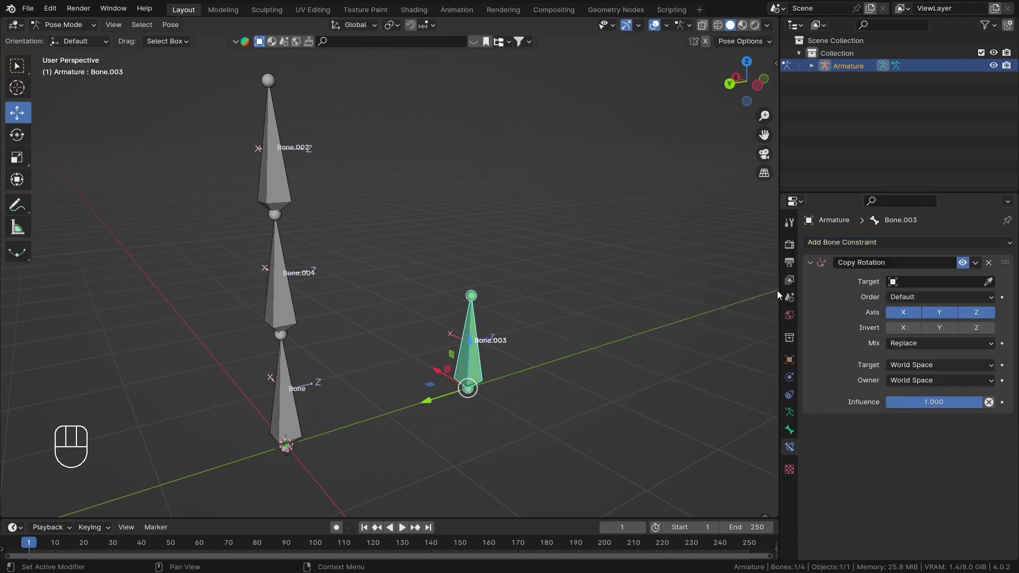
drag(479, 265, 518, 262)
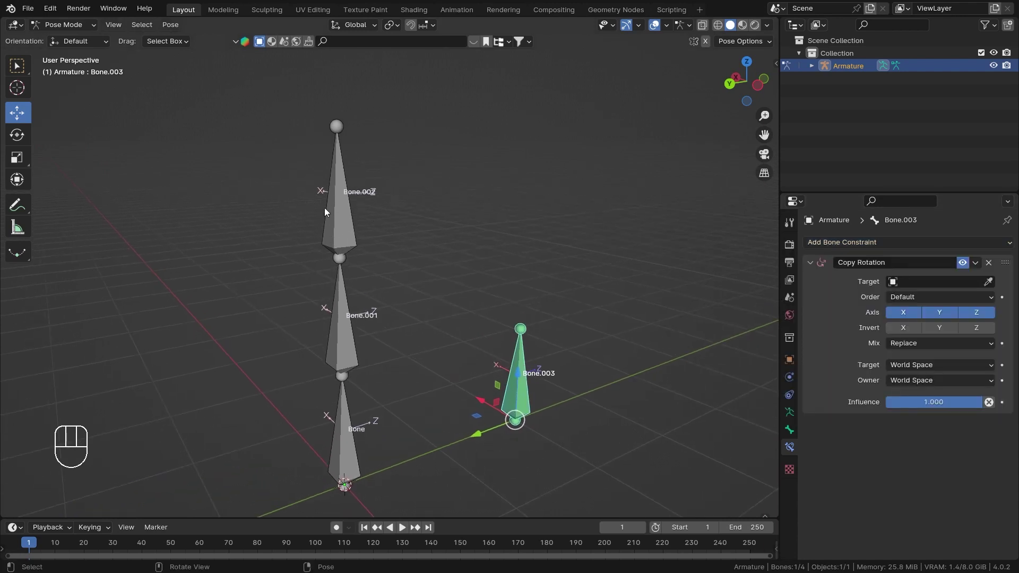
middle_click(335, 210)
drag(372, 300, 382, 271)
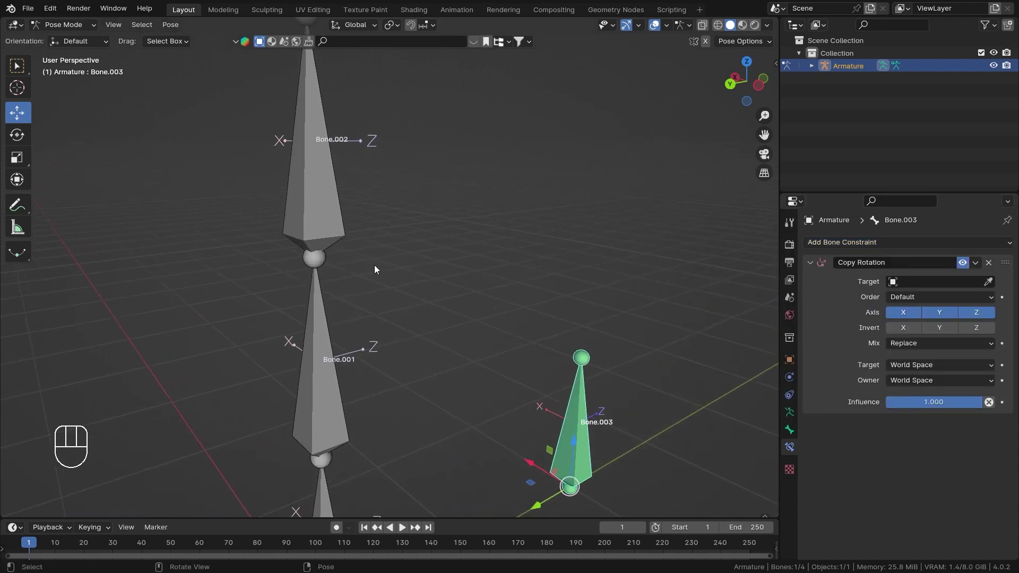
drag(421, 200, 432, 237)
click(982, 310)
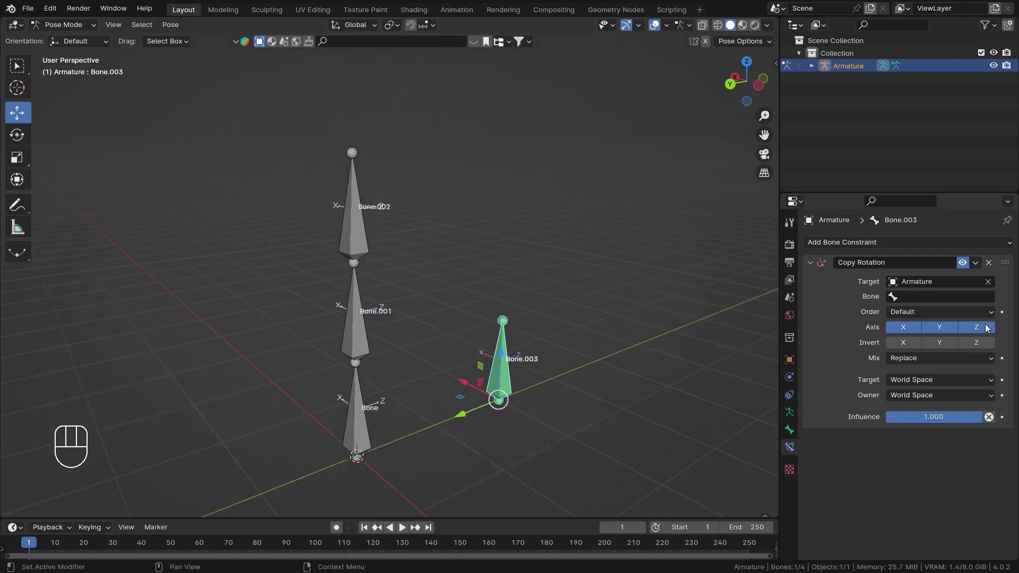
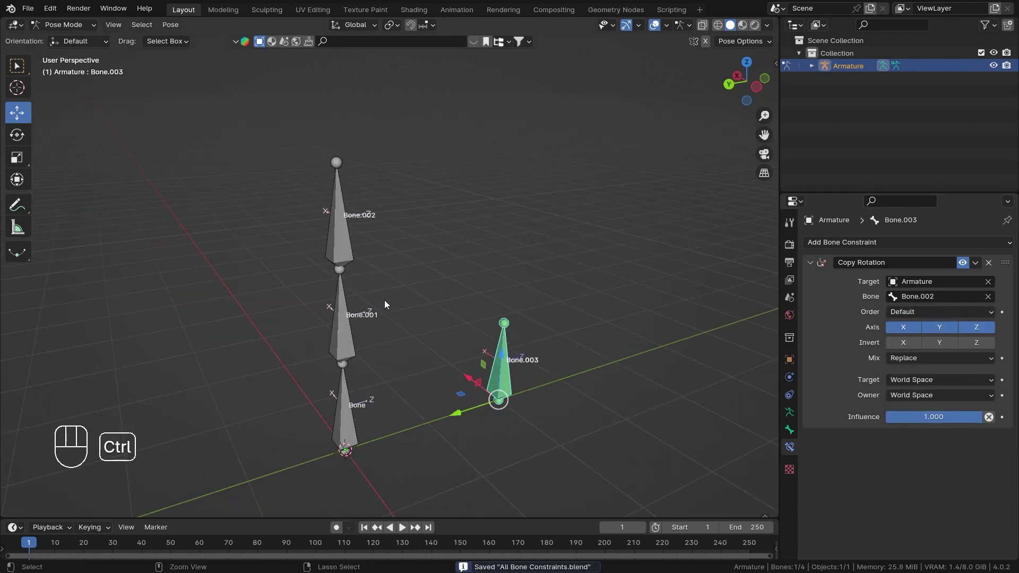
middle_click(400, 307)
- Rotate Bone.002 with free trackball rotation and confirm so Bone.003 tilts to match
click(317, 221)
middle_click(410, 238)
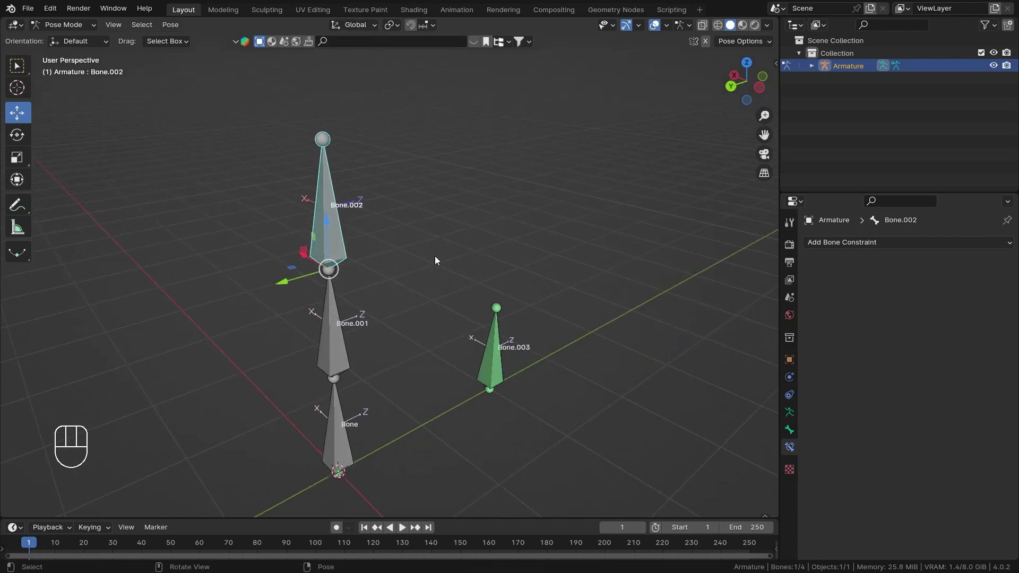
drag(483, 259, 525, 264)
middle_click(454, 256)
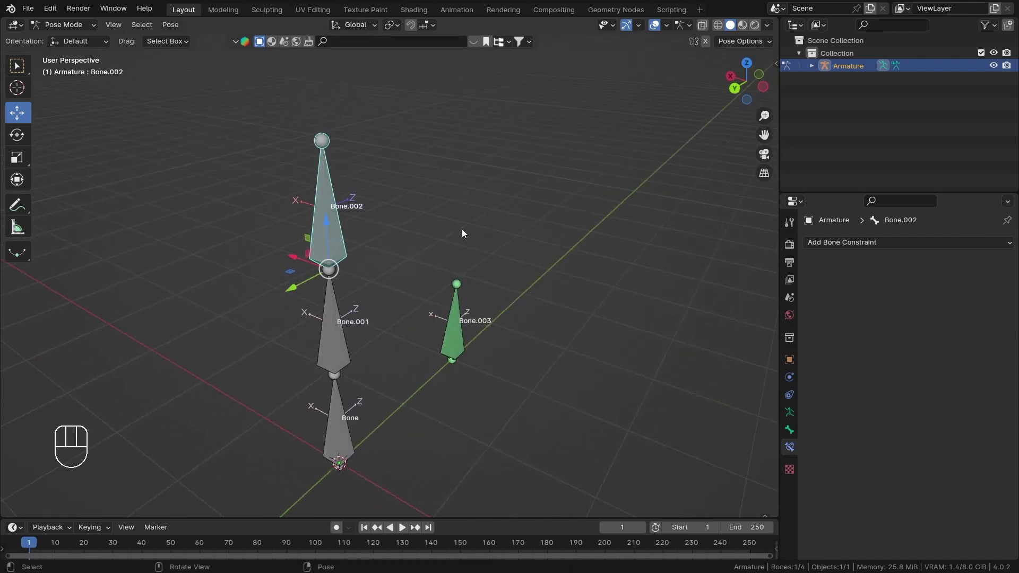
key(r)
key(y)
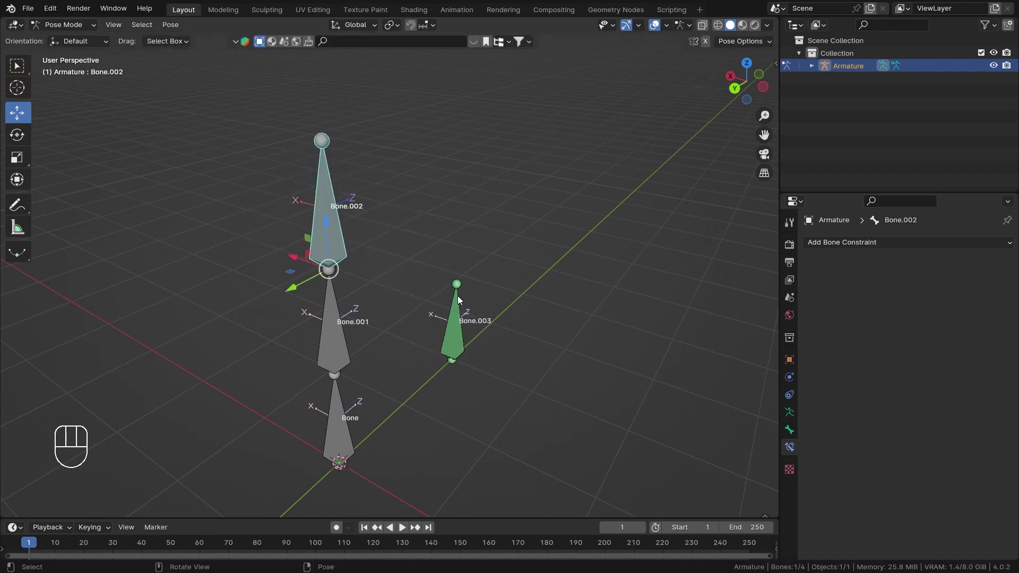
drag(487, 257, 425, 243)
key(r)
key(r)
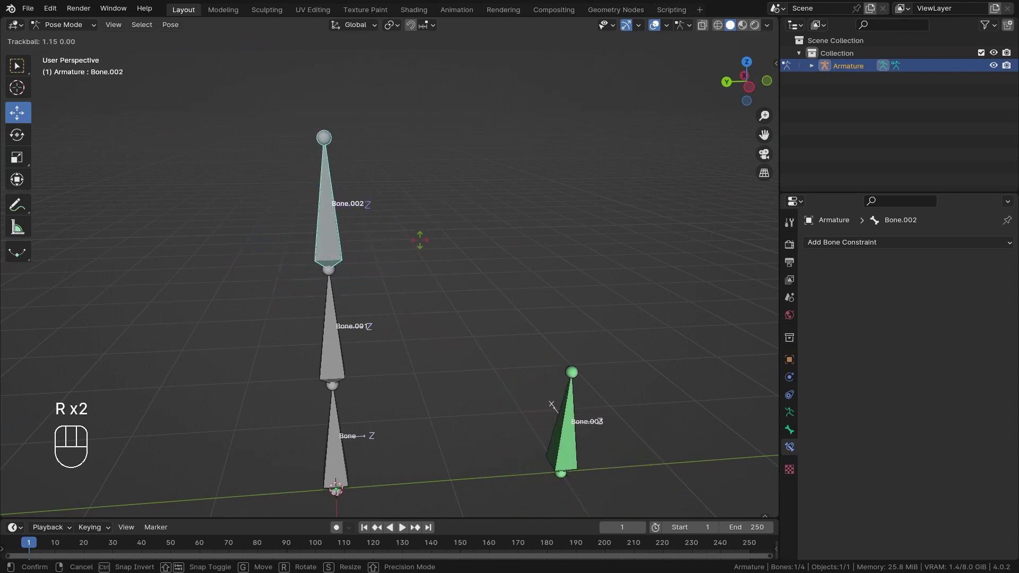
click(474, 353)
- Tilt Bone.002 further and orbit around to compare how Bone.003 follows it
key(z)
middle_click(391, 274)
drag(396, 248, 433, 316)
drag(427, 305, 432, 250)
click(383, 257)
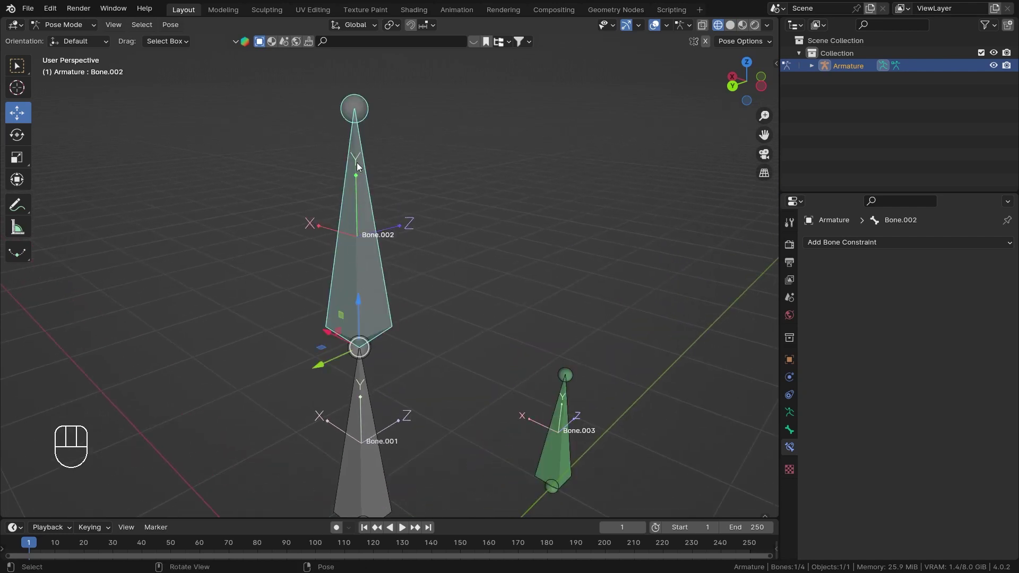
middle_click(413, 245)
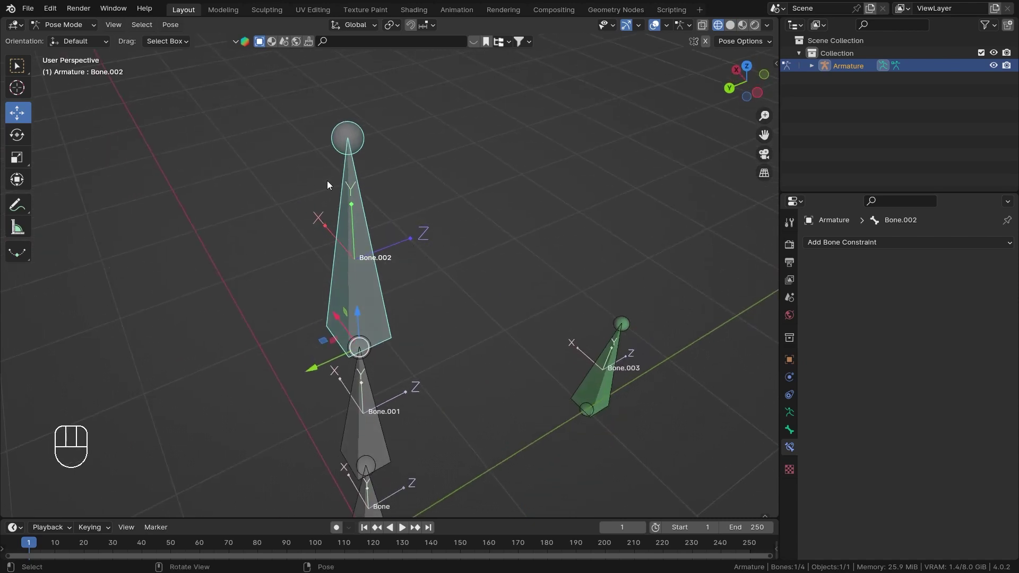
middle_click(552, 319)
drag(520, 333, 495, 285)
drag(521, 352, 537, 344)
drag(311, 302, 319, 282)
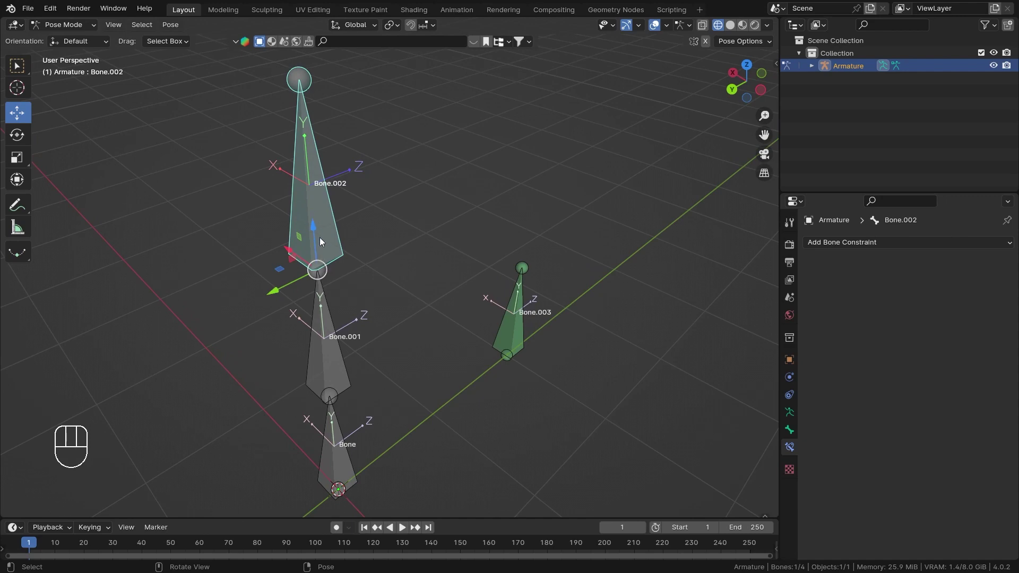
middle_click(413, 276)
- Select Bone.003 to check its Copy Rotation constraint settings
click(557, 432)
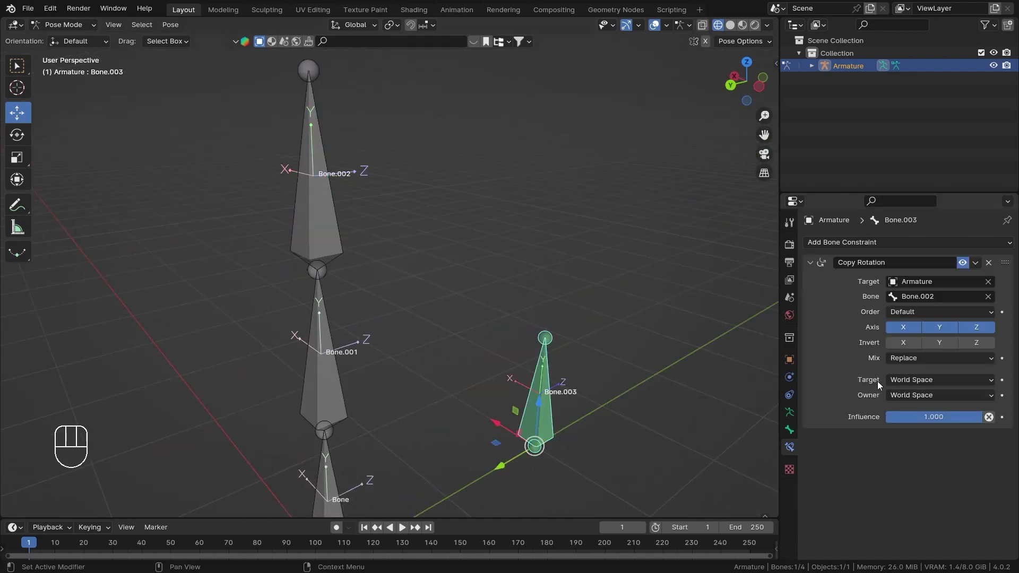
drag(473, 265, 481, 306)
middle_click(478, 303)
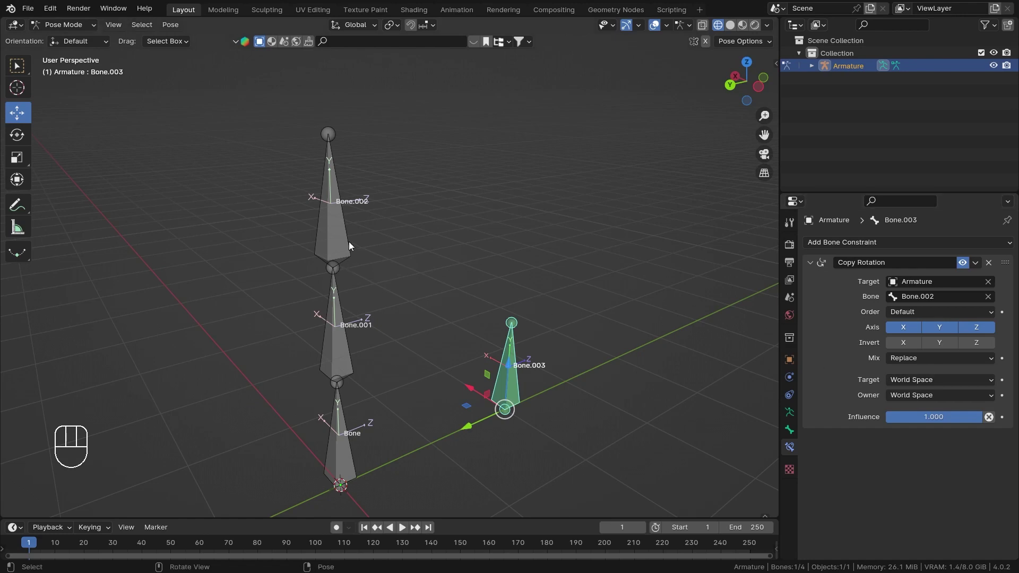
- Start a trackball rotation on Bone.002, cancel it, and zoom out to see the whole armature from above
click(344, 238)
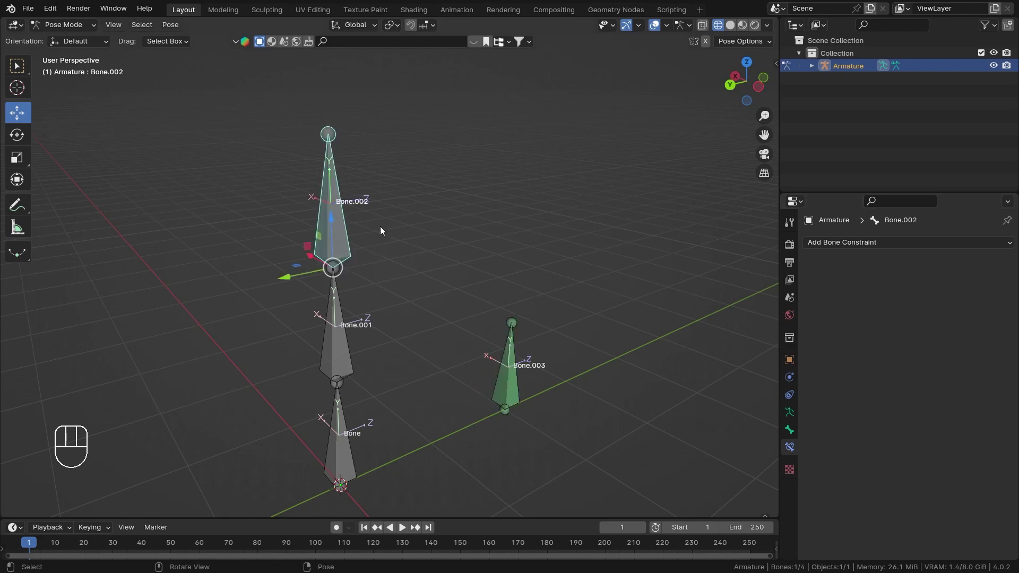
key(r)
key(r)
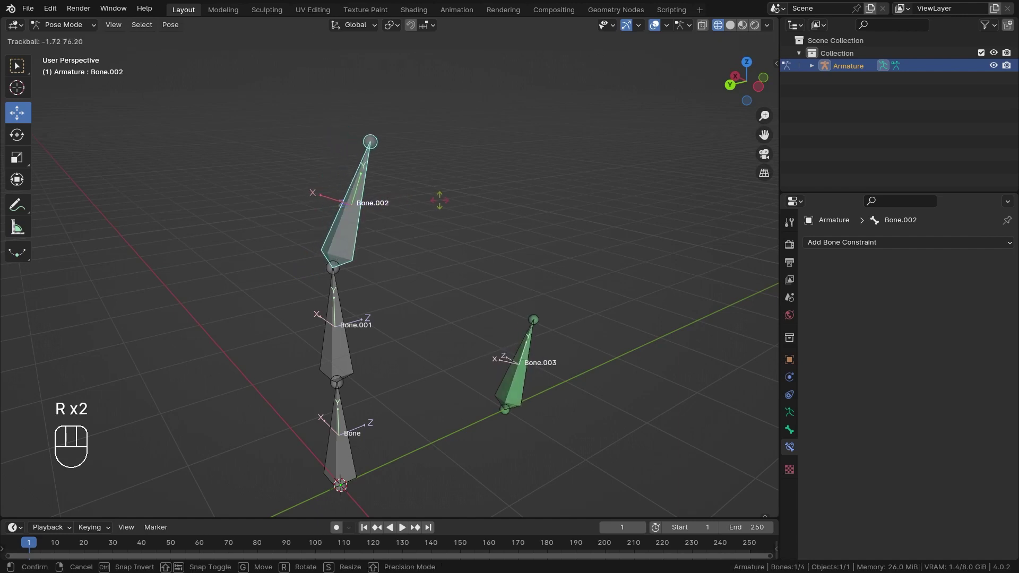
right_click(445, 204)
drag(508, 183, 497, 239)
drag(490, 230, 506, 252)
drag(492, 293, 555, 229)
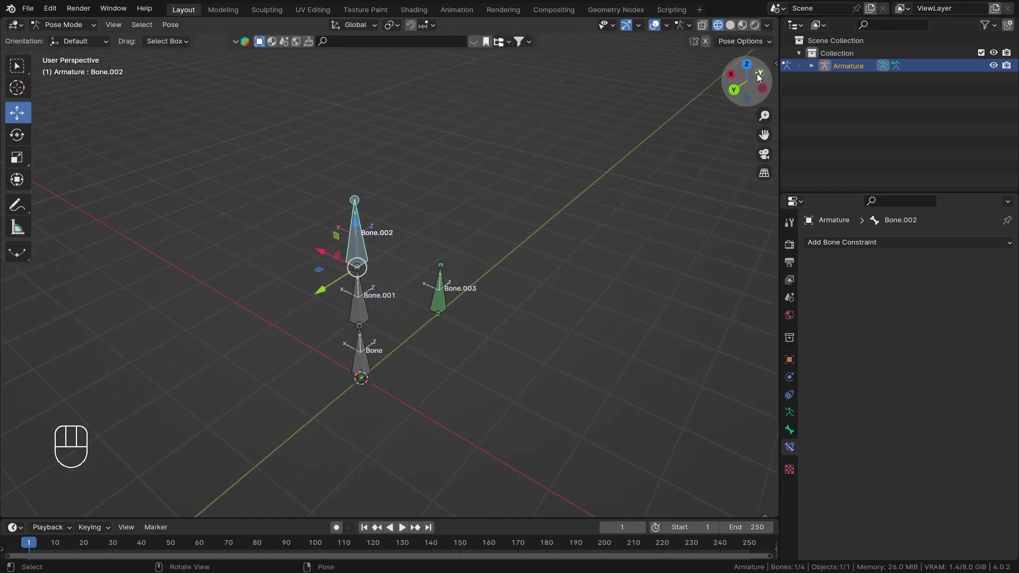
- Set Bone.003's Copy Rotation target space to Local Space with owner left in World Space
click(458, 312)
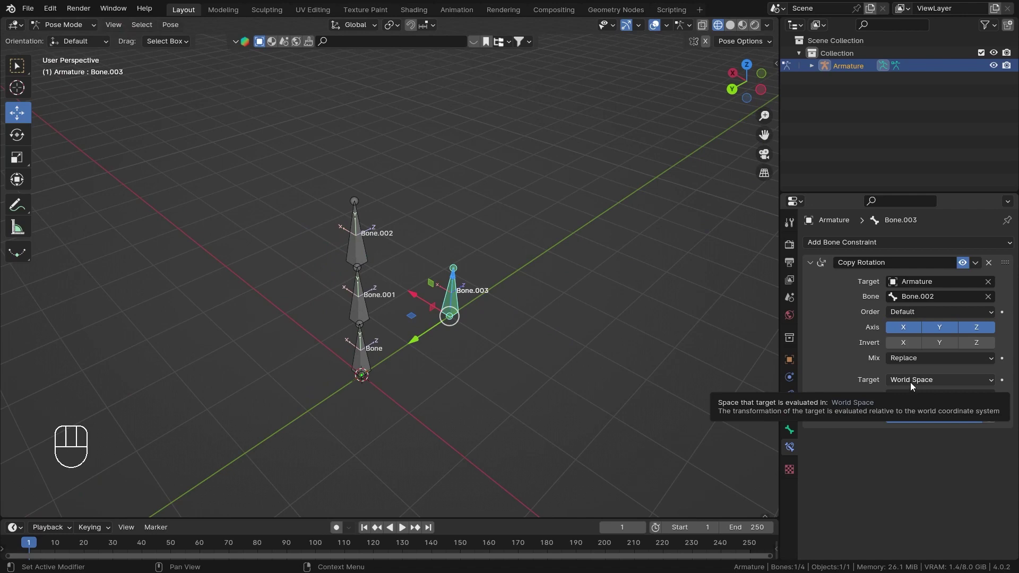
drag(471, 345, 490, 317)
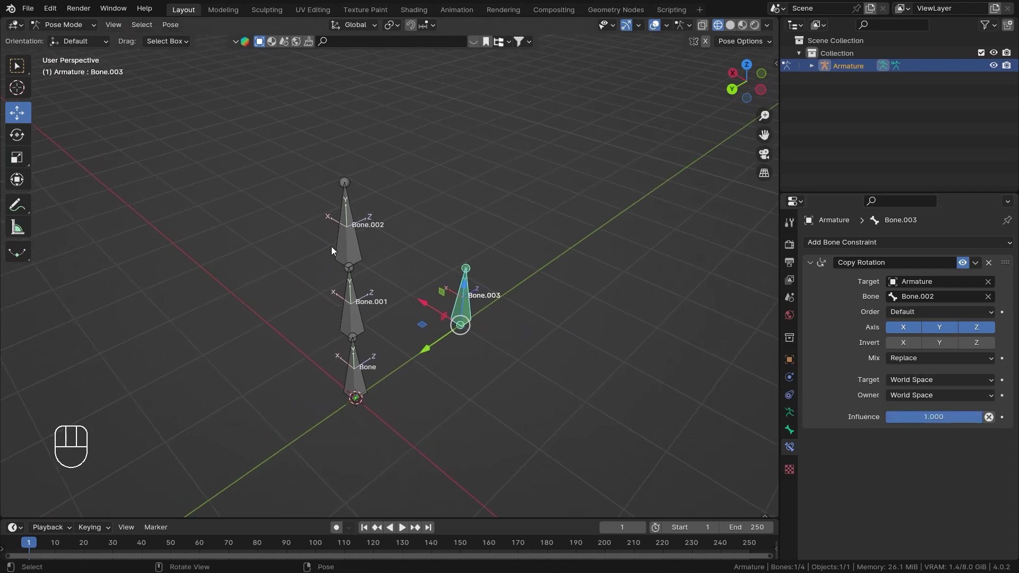
drag(931, 385, 894, 459)
drag(495, 389, 513, 356)
drag(508, 353, 509, 329)
drag(473, 379, 492, 347)
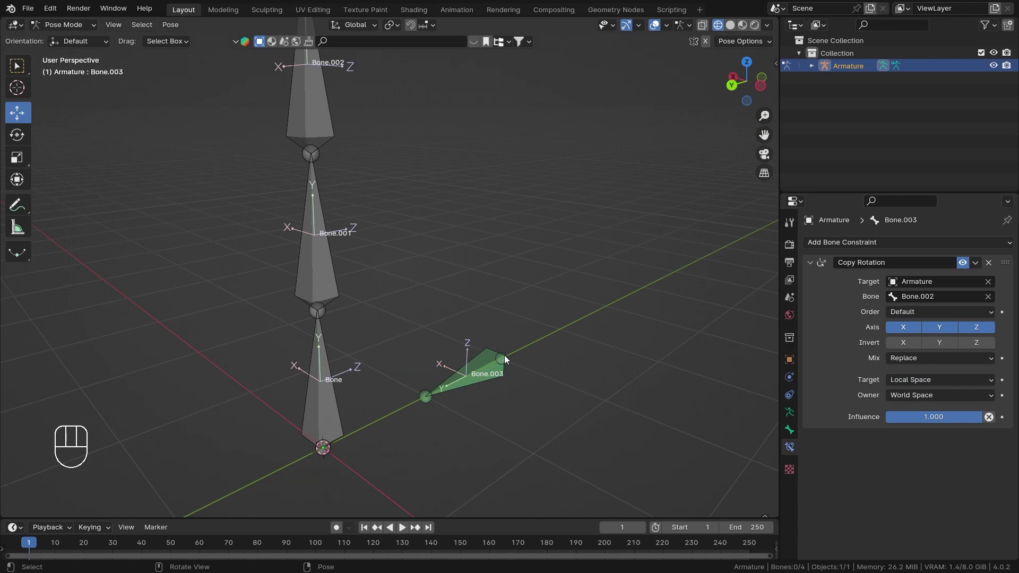
drag(494, 339, 478, 355)
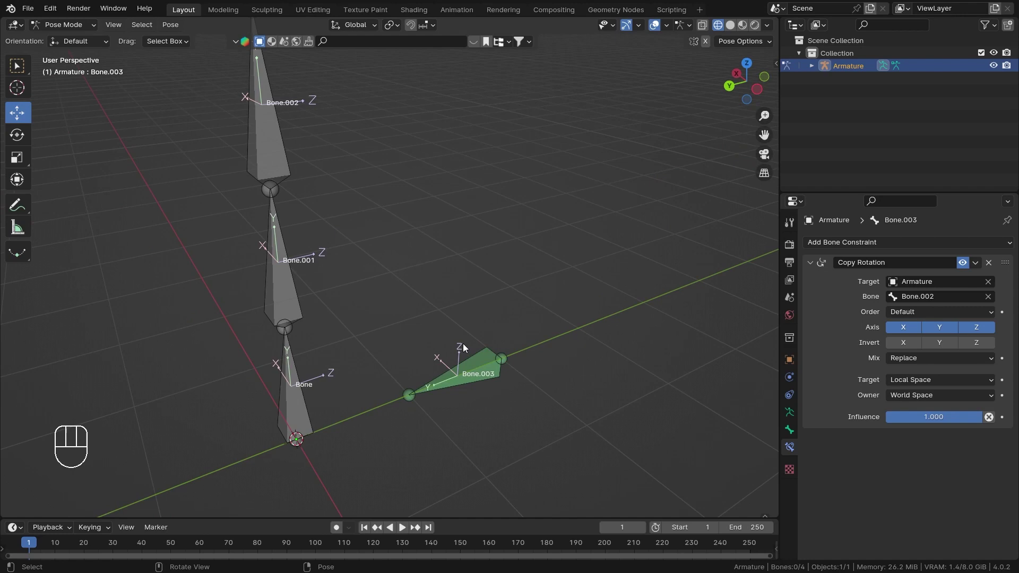
- Select Bone.002 to test the local-space constraint
click(256, 152)
drag(346, 175, 358, 203)
- Try an X-axis rotation on Bone.002, cancel it, and orbit around to inspect both bones
key(r)
key(x)
right_click(346, 171)
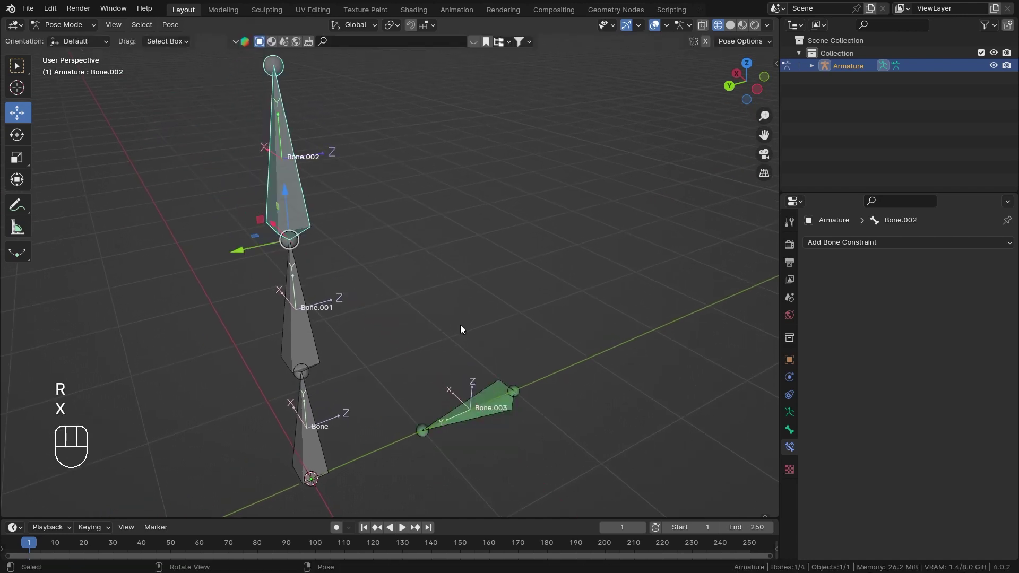
middle_click(427, 286)
drag(484, 244, 493, 287)
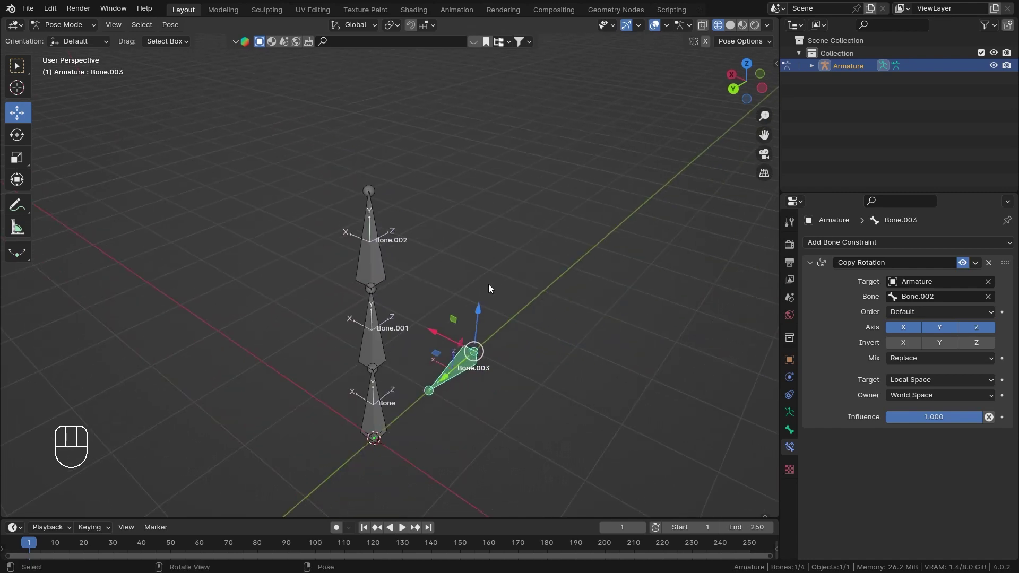
drag(530, 335, 542, 299)
drag(410, 240, 407, 255)
middle_click(359, 268)
drag(336, 224, 337, 225)
middle_click(365, 228)
middle_click(384, 215)
middle_click(401, 227)
drag(405, 231, 422, 274)
drag(396, 281, 395, 268)
drag(402, 297, 399, 269)
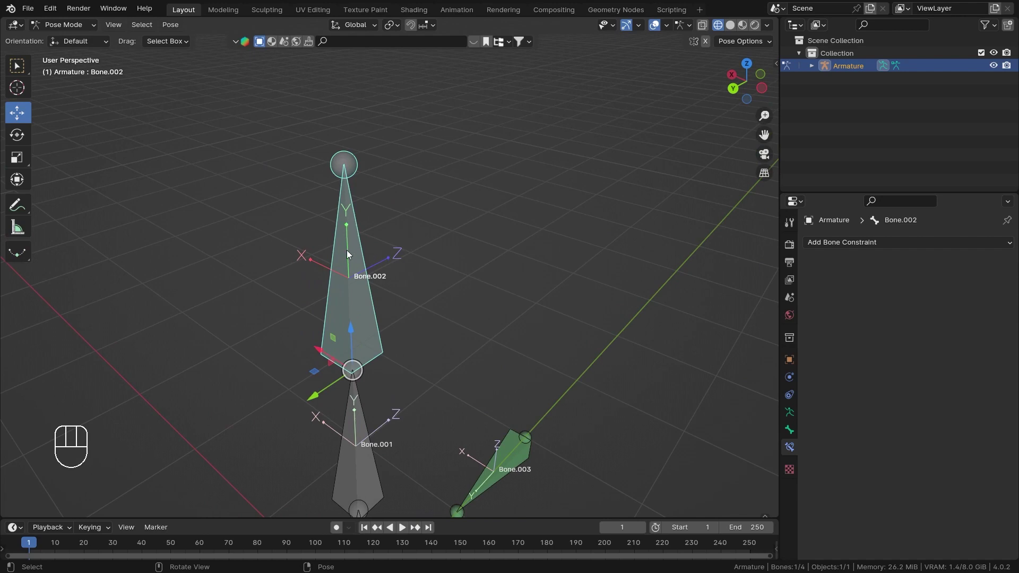
drag(381, 132, 388, 191)
middle_click(383, 211)
drag(403, 328, 432, 265)
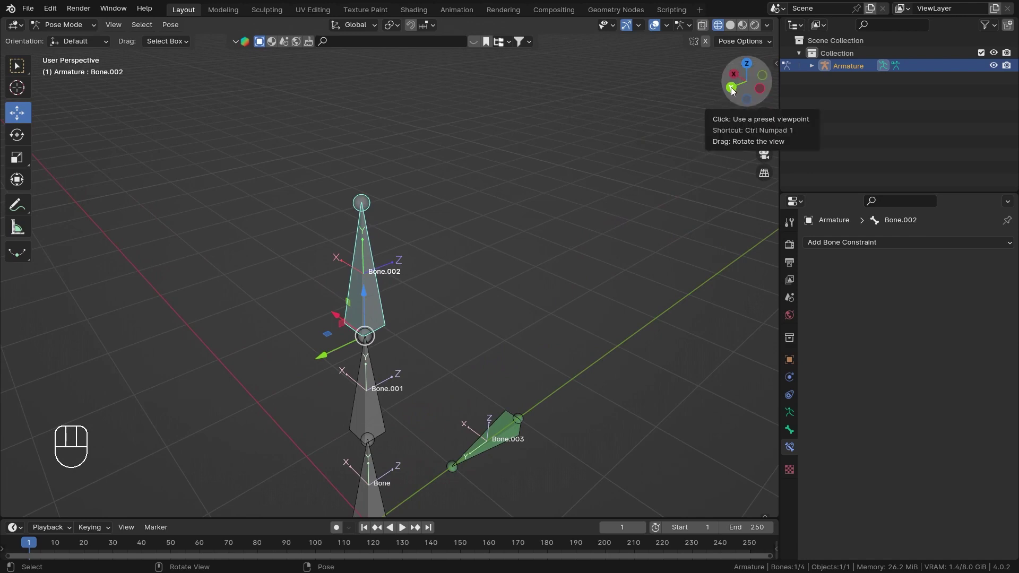
drag(517, 234, 387, 235)
drag(259, 234, 189, 195)
drag(302, 228, 471, 273)
middle_click(460, 291)
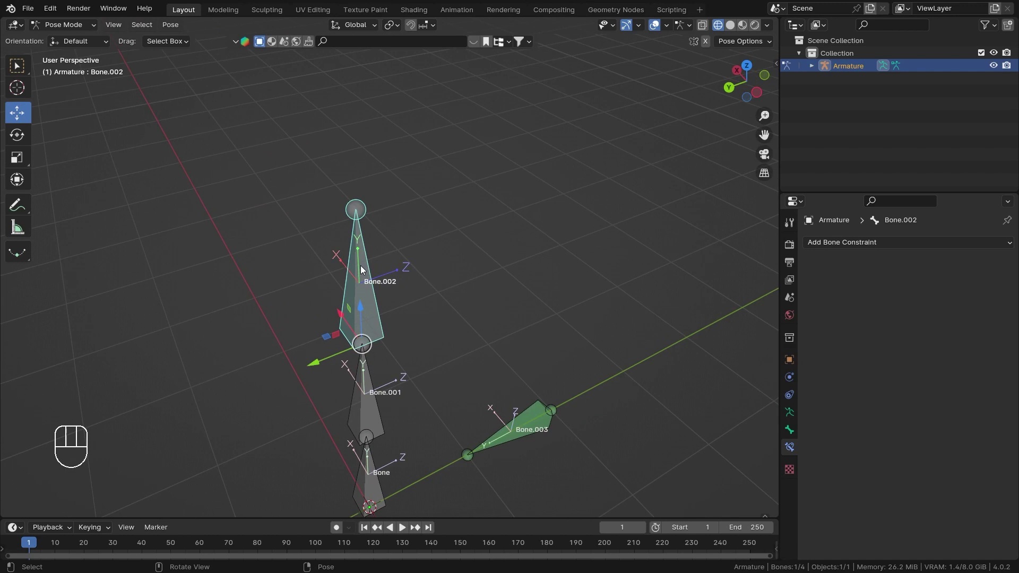
middle_click(438, 301)
drag(437, 299, 459, 266)
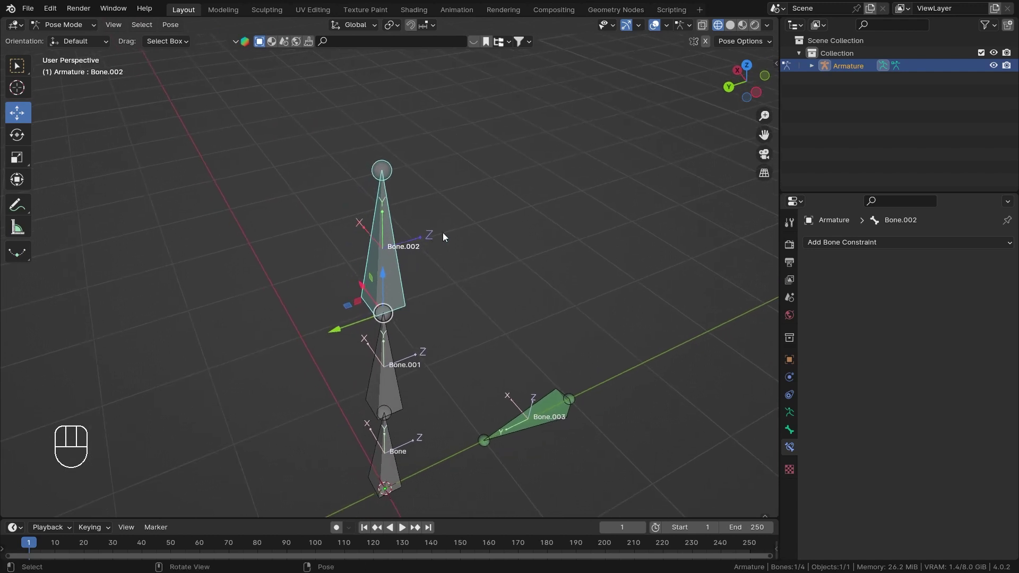
- Rotate Bone.002 about the global X axis and confirm, then compare Bone.003's copied tilt
key(r)
key(x)
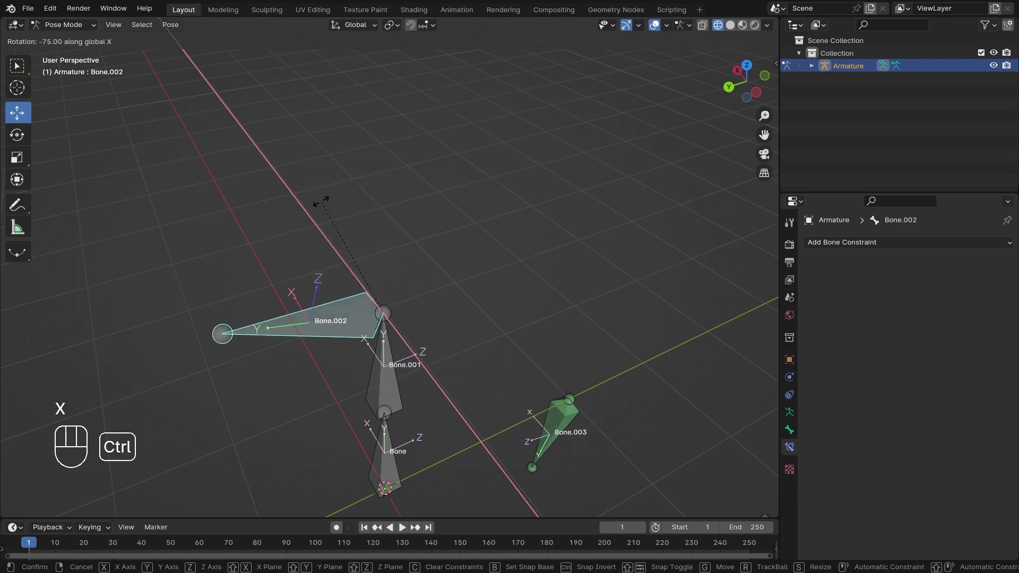
click(290, 212)
middle_click(313, 275)
drag(343, 246, 368, 277)
middle_click(371, 283)
middle_click(352, 270)
middle_click(378, 299)
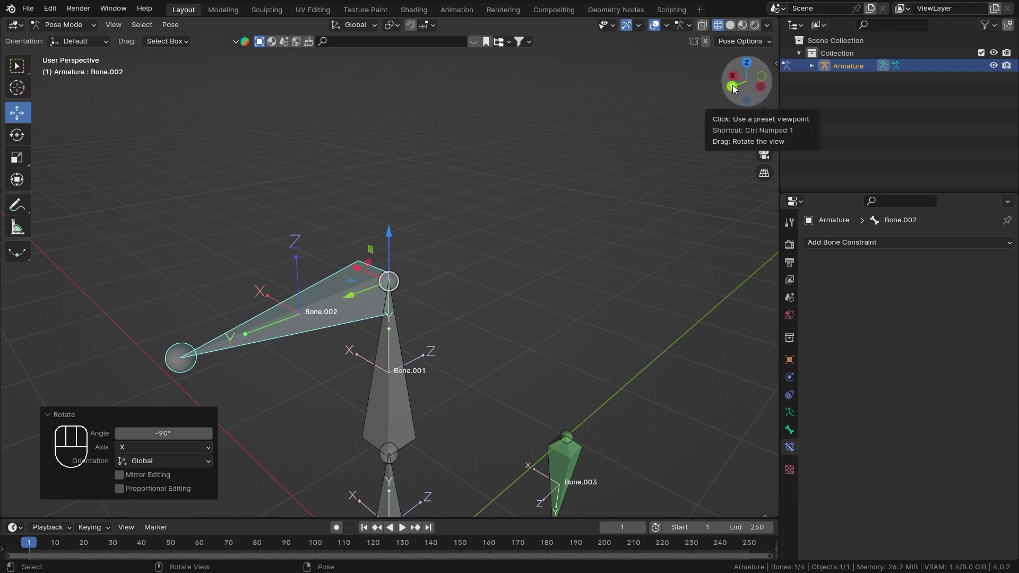
drag(224, 258, 253, 264)
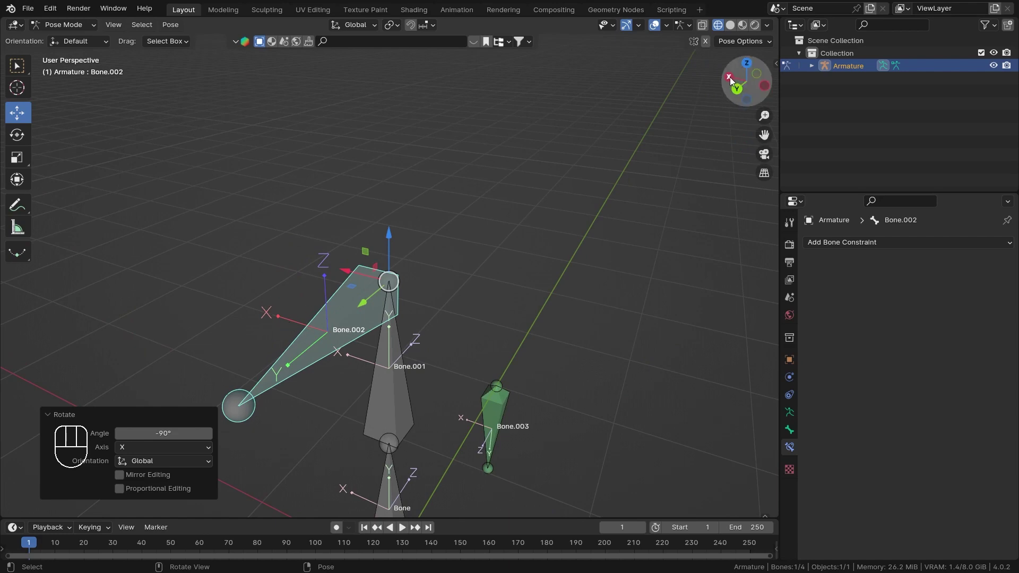
middle_click(514, 257)
middle_click(456, 270)
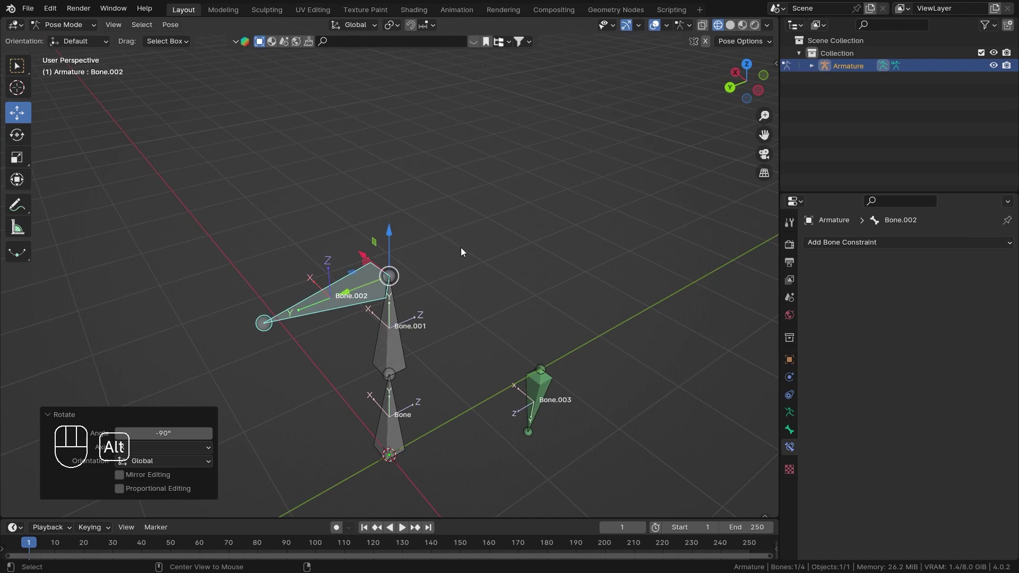
- Clear Bone.002's rotation back to rest and set the constraint's owner space to Local Space
key(shift+alt+r)
middle_click(431, 271)
click(455, 357)
middle_click(469, 332)
drag(499, 377, 527, 292)
middle_click(500, 310)
drag(489, 317, 513, 250)
drag(540, 220, 504, 318)
middle_click(492, 248)
middle_click(431, 253)
drag(908, 397, 927, 476)
middle_click(432, 344)
middle_click(454, 325)
middle_click(480, 390)
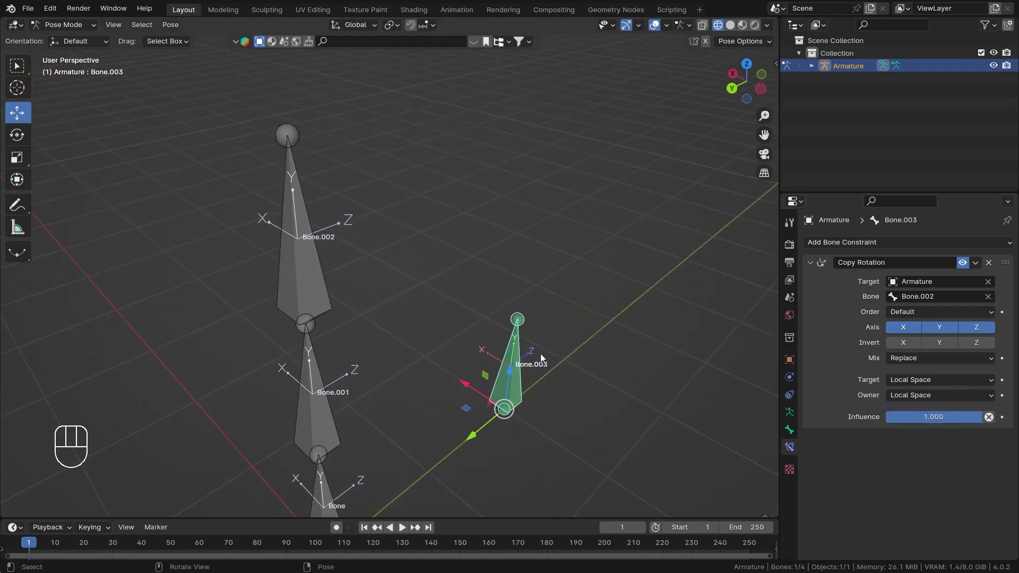
- Select Bone.002 and switch the transform orientation from Global to Local
drag(533, 349, 531, 314)
drag(525, 322, 508, 369)
middle_click(485, 278)
drag(340, 206, 345, 222)
drag(307, 213, 330, 253)
drag(345, 297, 352, 258)
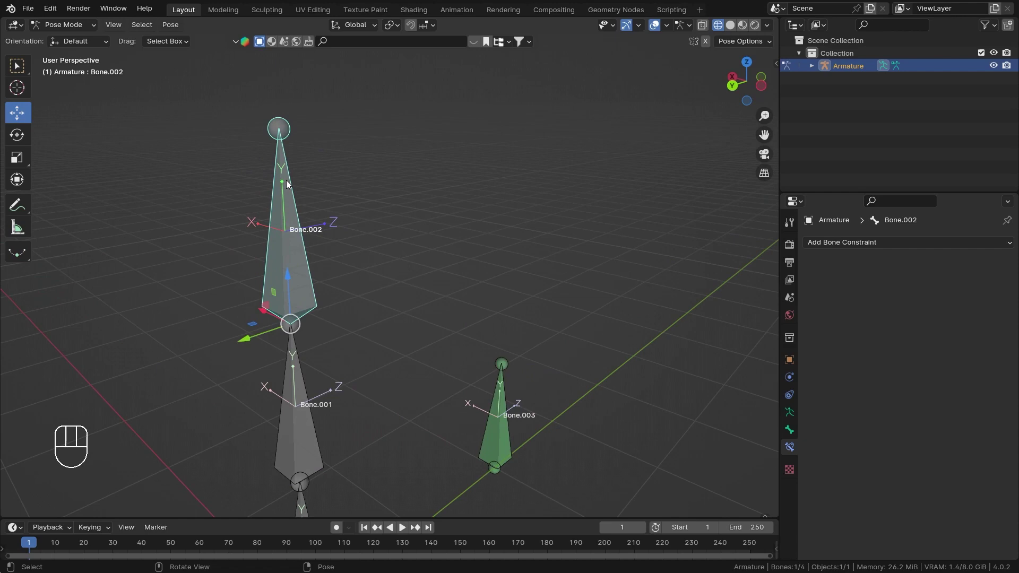
drag(366, 28, 330, 246)
middle_click(343, 260)
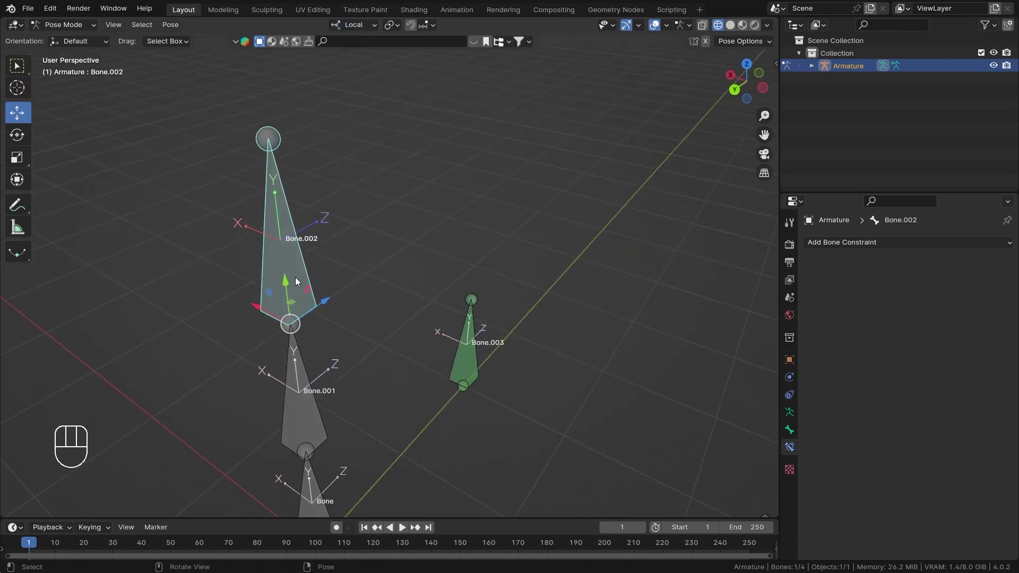
key(r)
key(y)
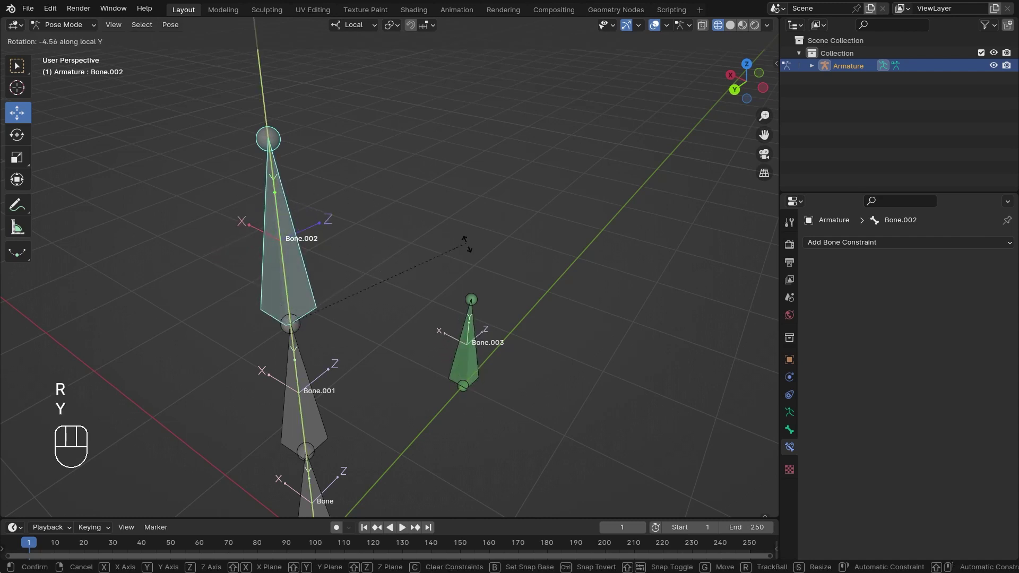
right_click(439, 229)
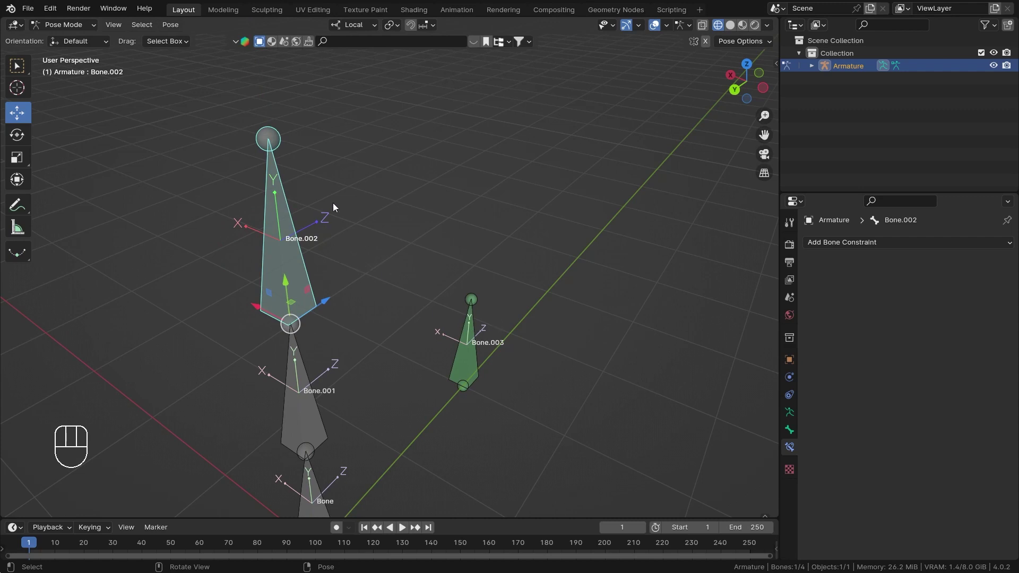
key(r)
key(z)
right_click(321, 200)
key(r)
key(x)
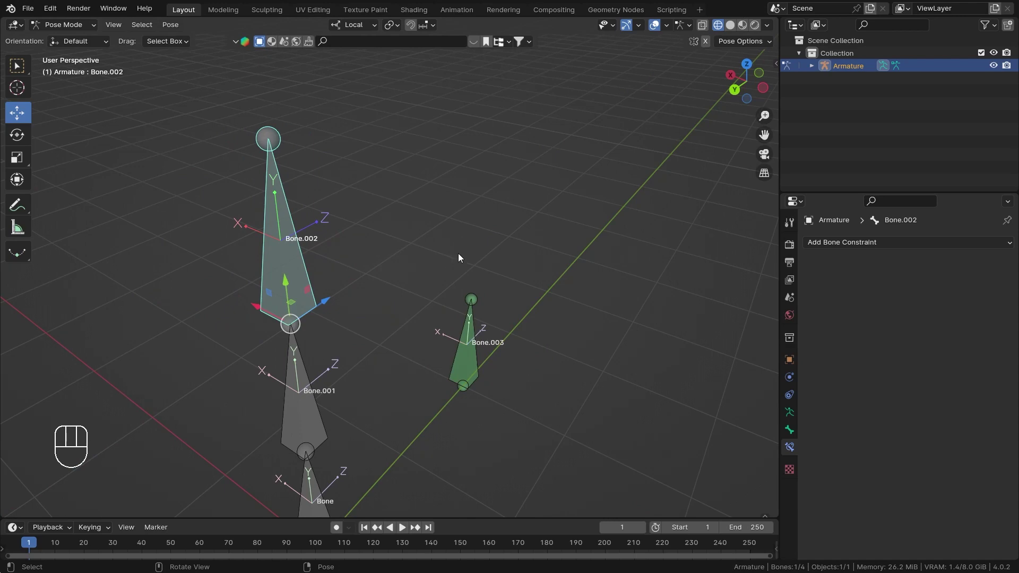
middle_click(497, 296)
middle_click(505, 335)
drag(510, 334, 489, 321)
drag(518, 335, 551, 344)
middle_click(531, 345)
middle_click(405, 288)
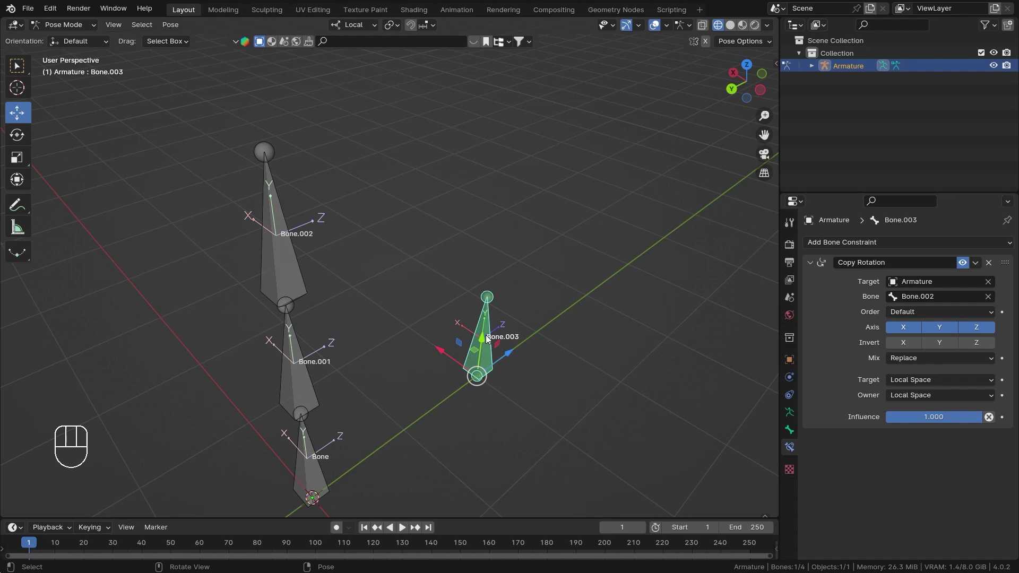
- Set Bone.003's rest-pose roll to 90° in edit mode and return to pose mode
click(794, 431)
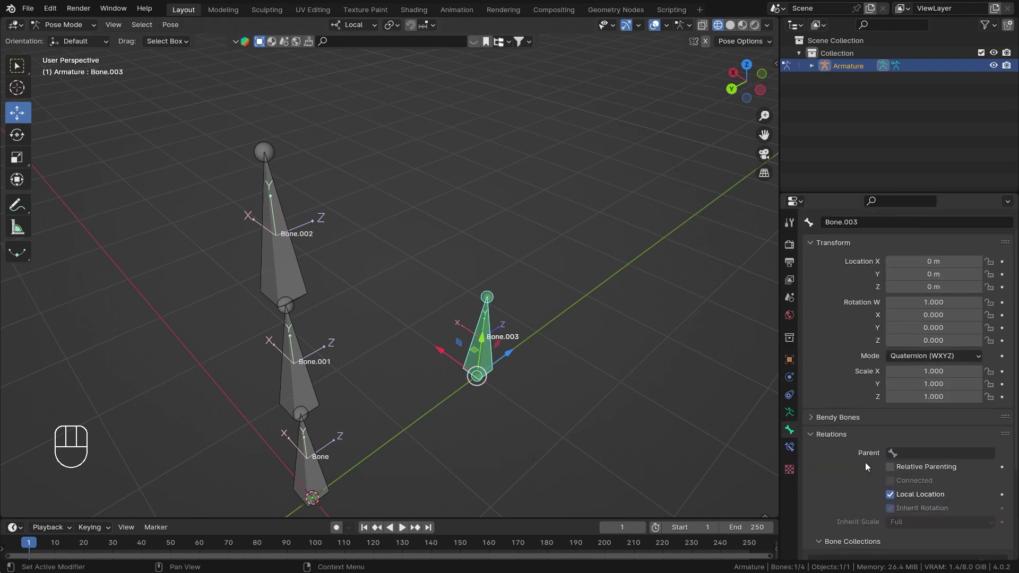
key(Tab)
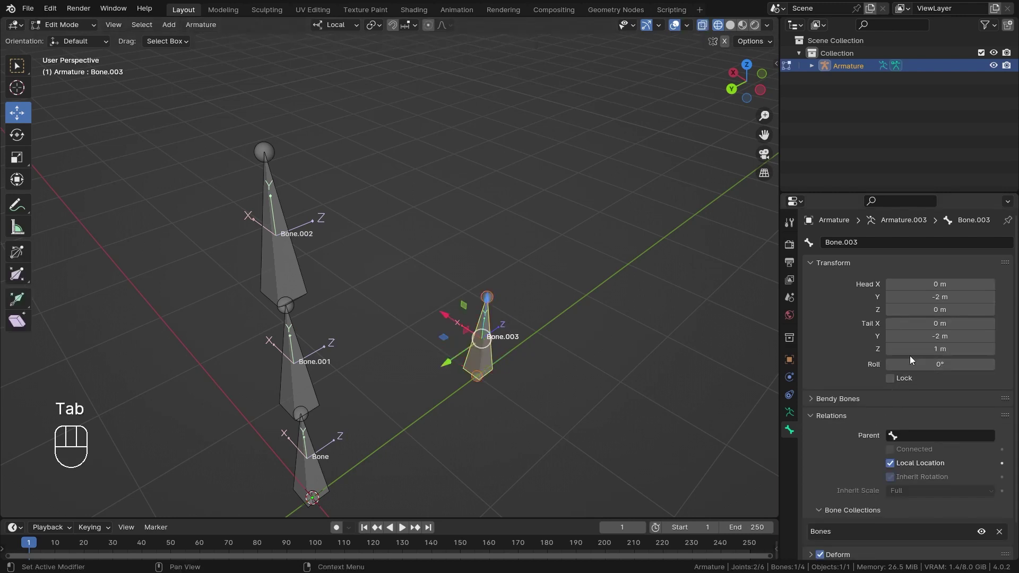
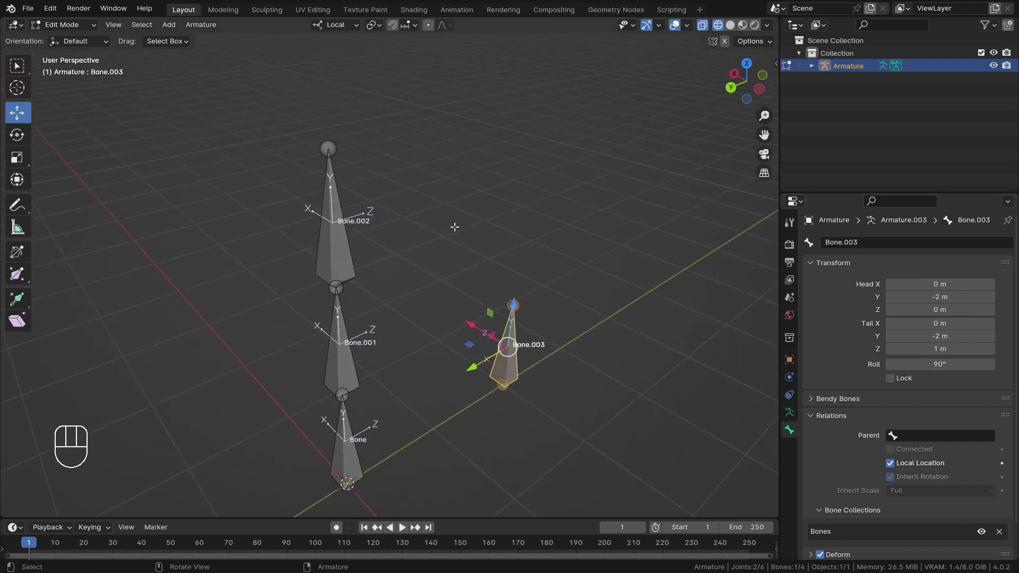
key(ctrl+Tab)
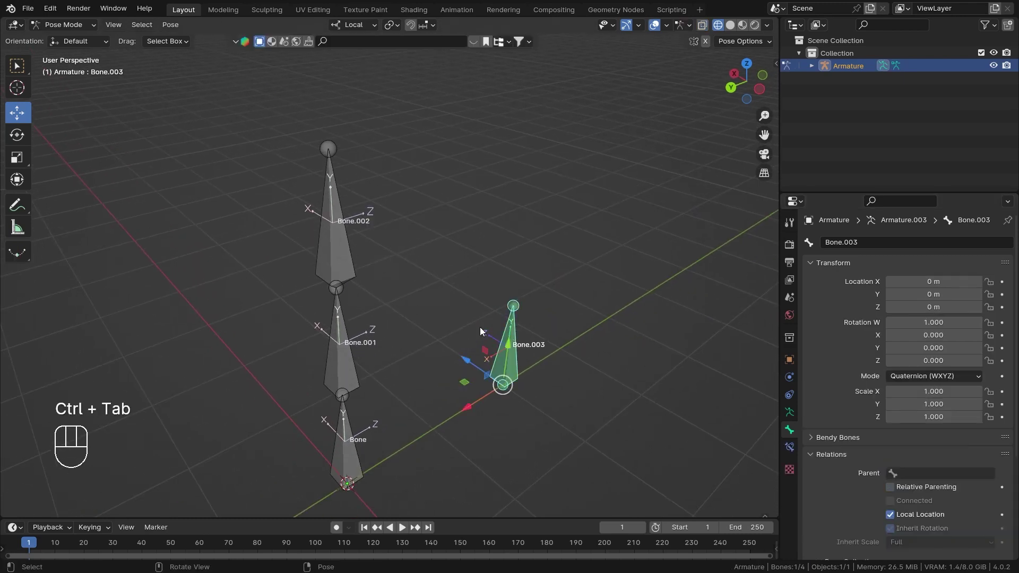
- Select Bone.002, view the bone constraint tab, and cancel a test rotation
click(333, 253)
click(795, 453)
click(504, 364)
click(334, 258)
middle_click(428, 303)
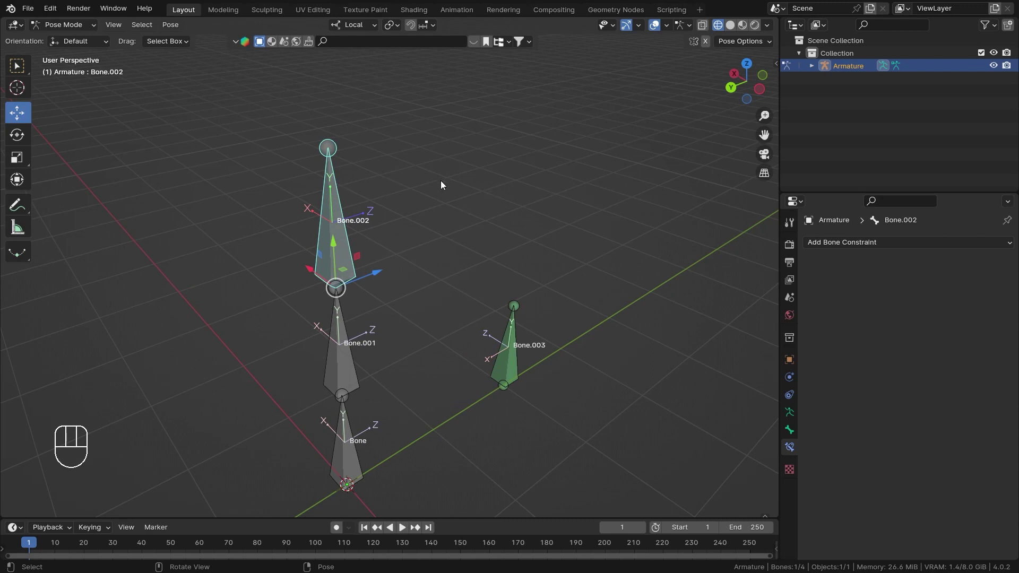
key(r)
right_click(444, 184)
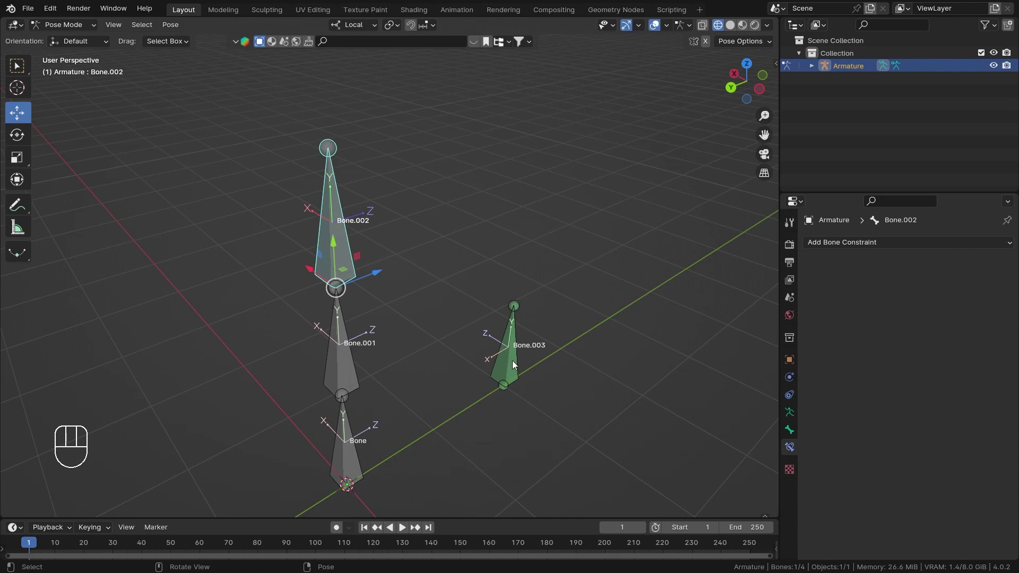
- Try rotations about the local X, Y and Z axes to see how Bone.003 follows
click(509, 365)
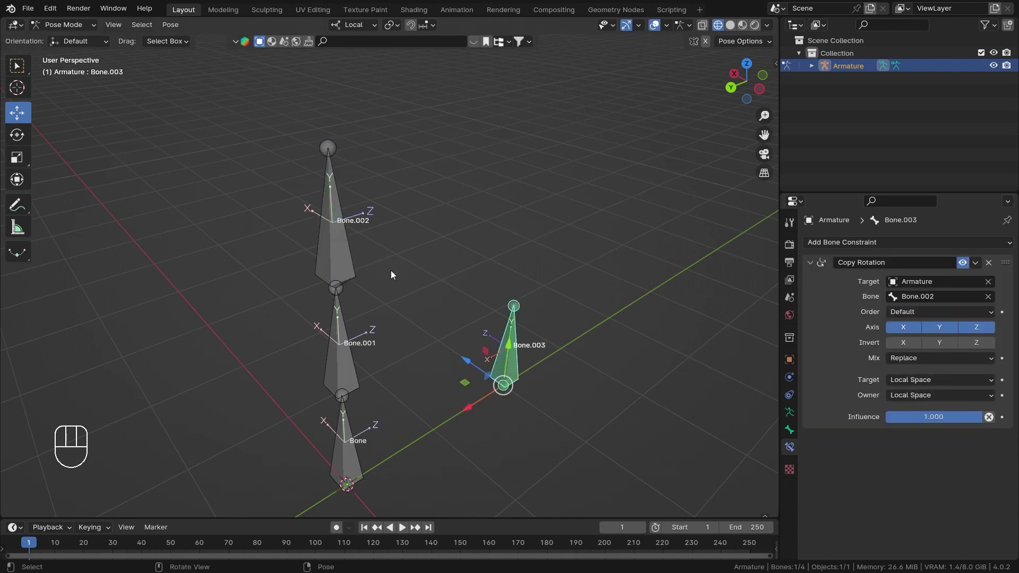
key(r)
key(x)
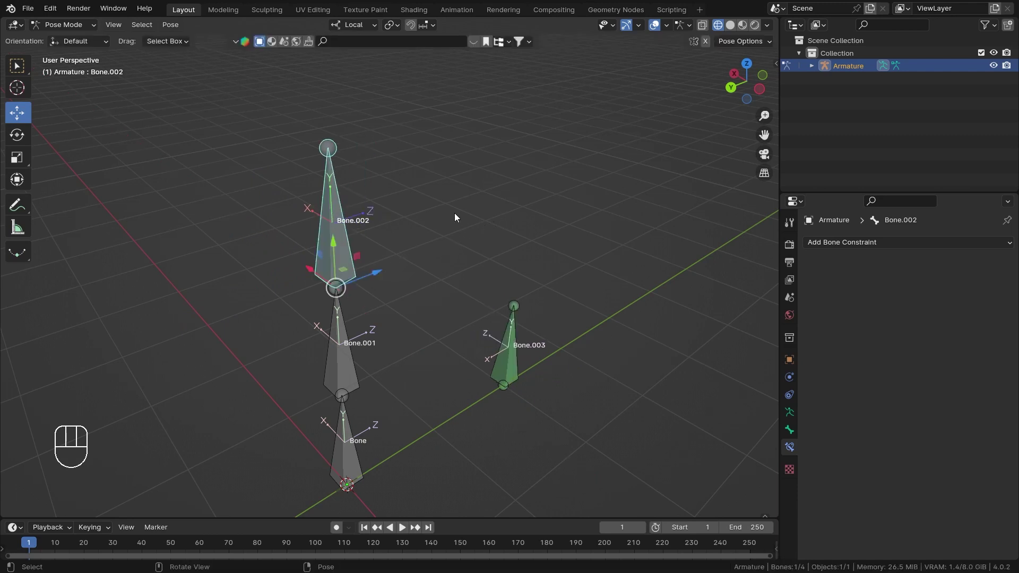
key(r)
key(y)
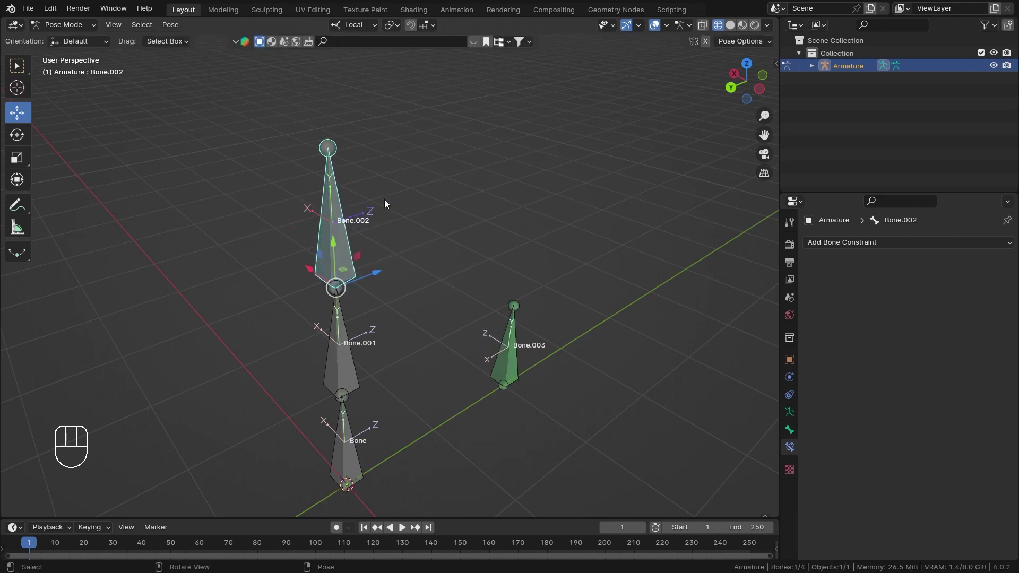
key(r)
key(z)
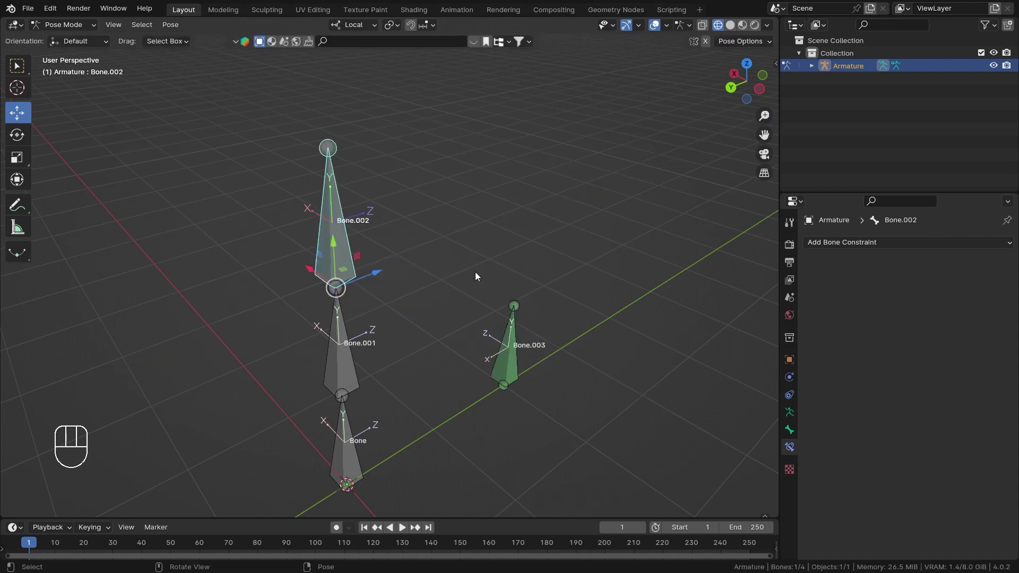
- Set Bone.003's Copy Rotation target and owner spaces both to World Space
click(515, 372)
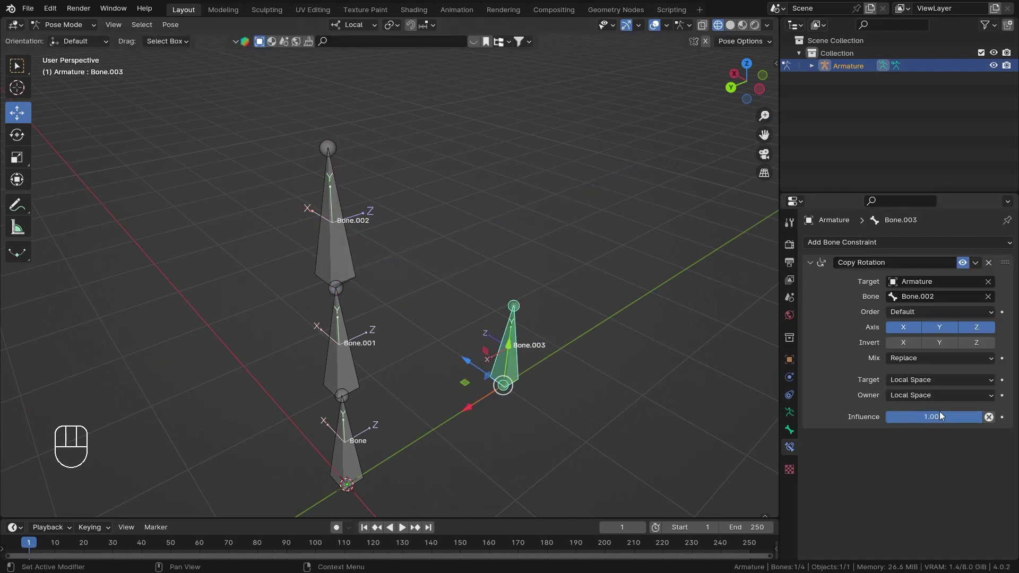
drag(924, 385, 899, 397)
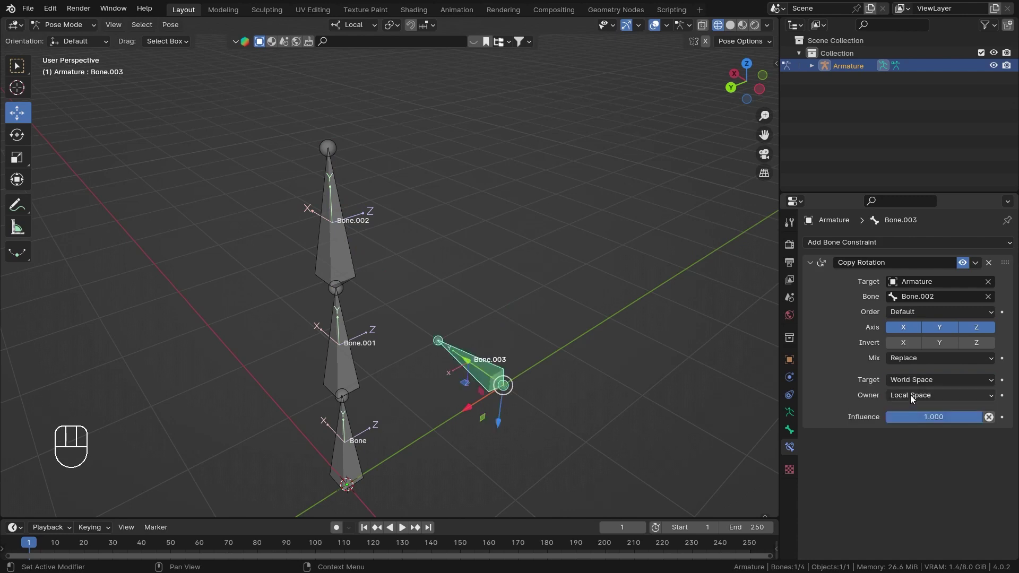
drag(915, 401, 925, 416)
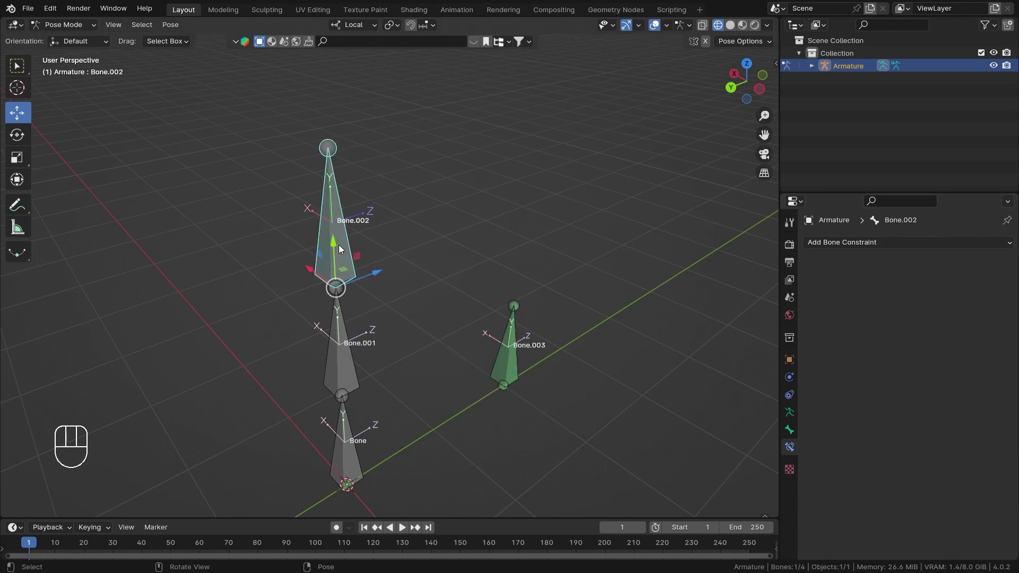
- Test-rotate Bone.002 about its local X, Y and Z axes, cancelling each rotation
key(r)
key(x)
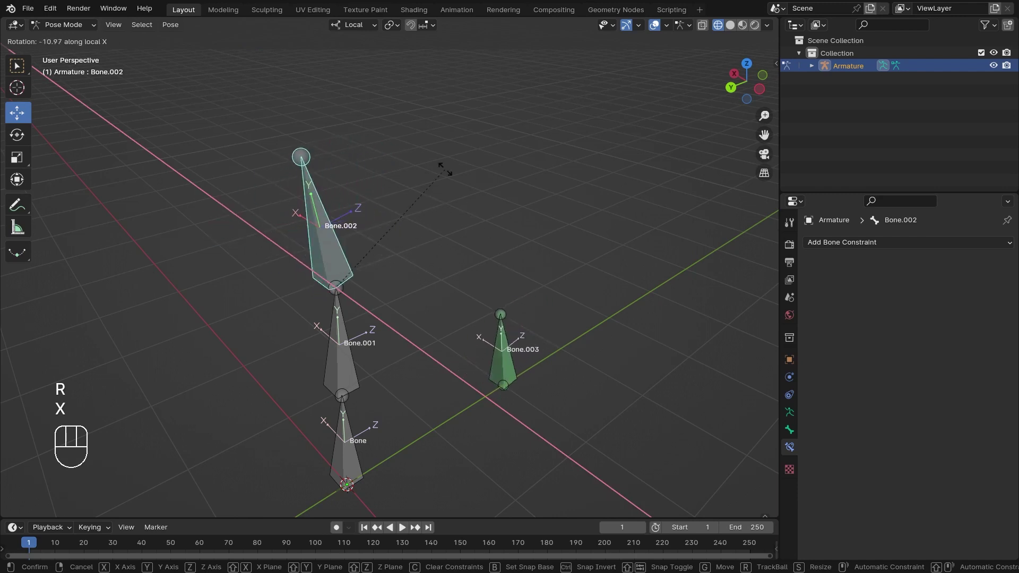
key(r)
key(y)
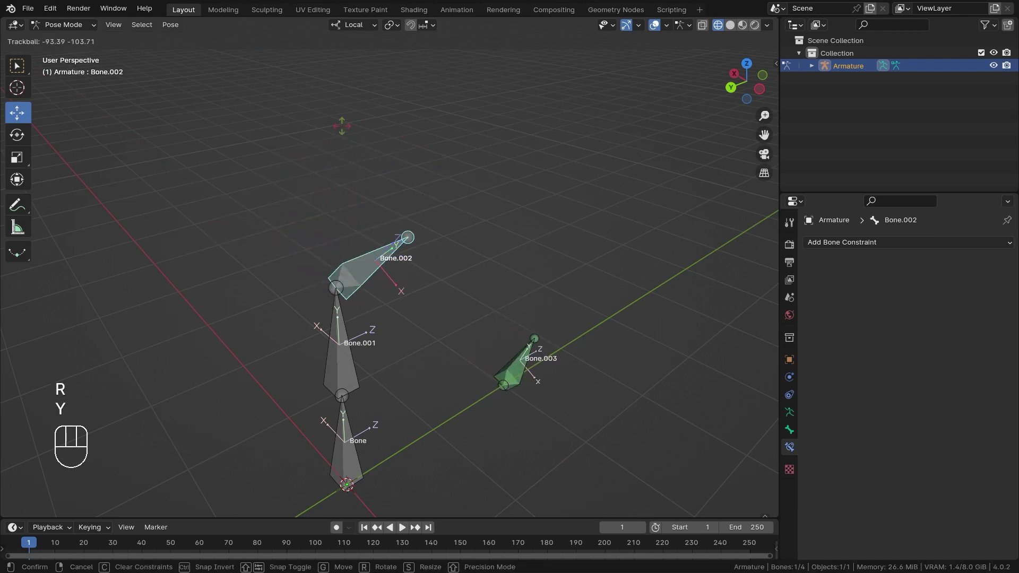
key(r)
key(y)
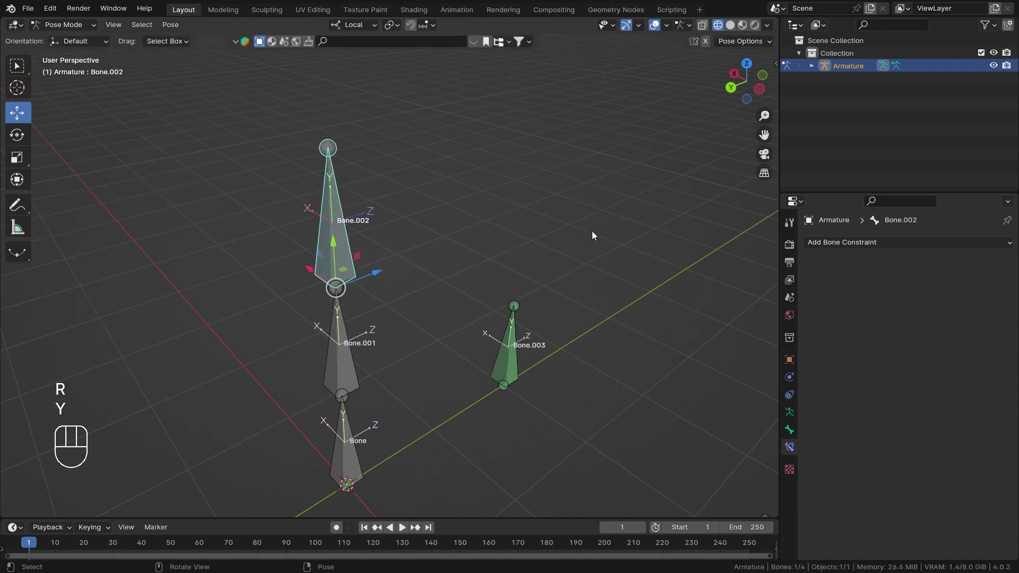
key(r)
key(z)
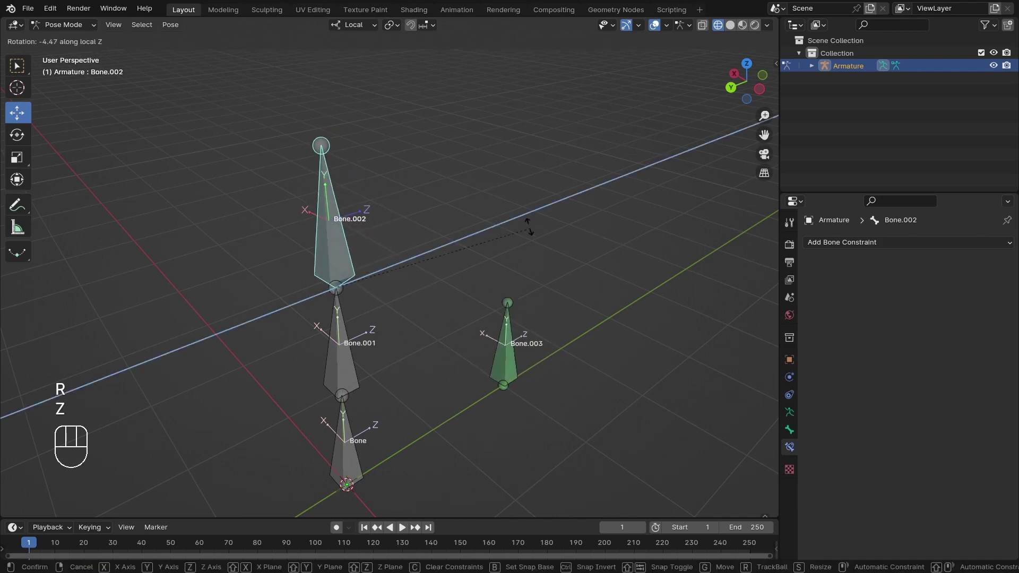
right_click(503, 209)
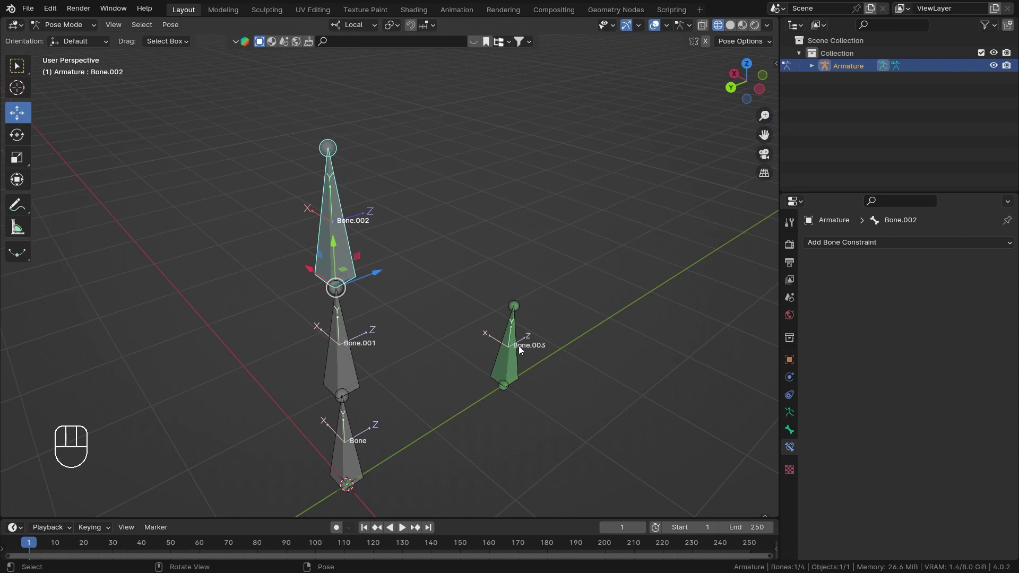
- Show Bone.003's Bone properties with zero location and unit quaternion rotation
click(498, 369)
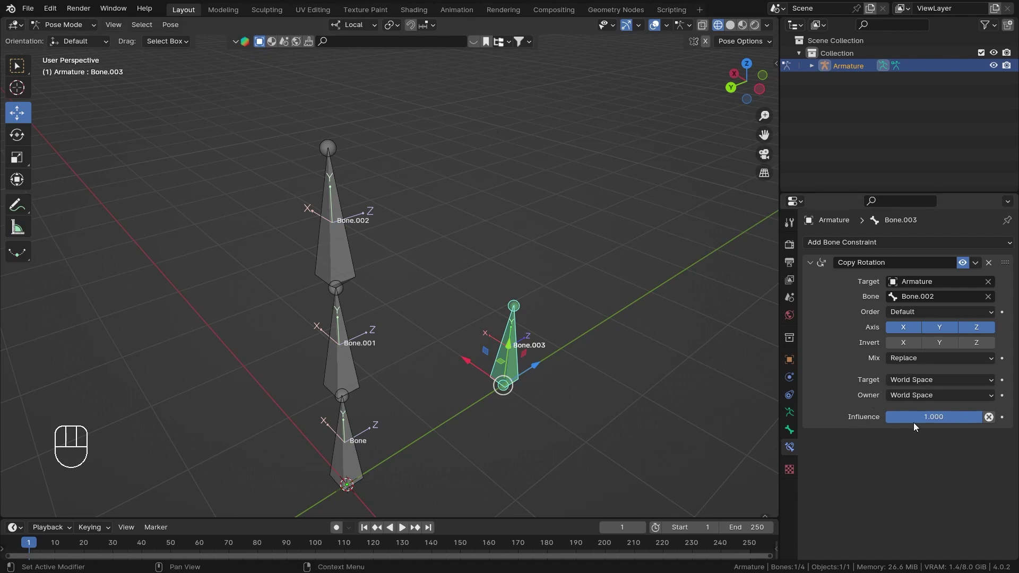
drag(937, 396, 941, 525)
click(928, 530)
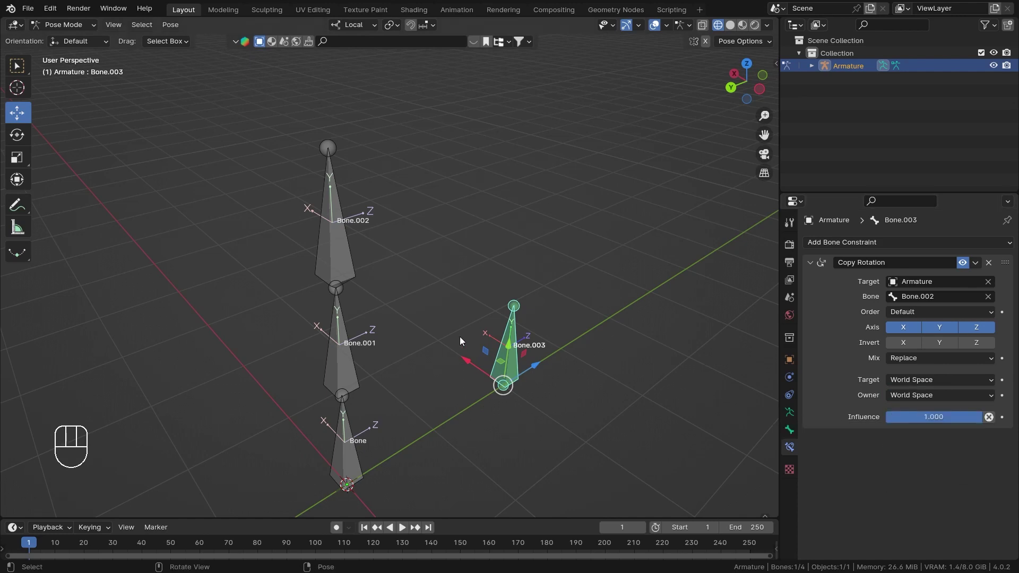
- Orbit the viewport around the armature to inspect the bones
middle_click(501, 268)
middle_click(543, 281)
middle_click(537, 304)
drag(547, 287, 535, 278)
middle_click(537, 262)
middle_click(521, 304)
drag(519, 281, 529, 294)
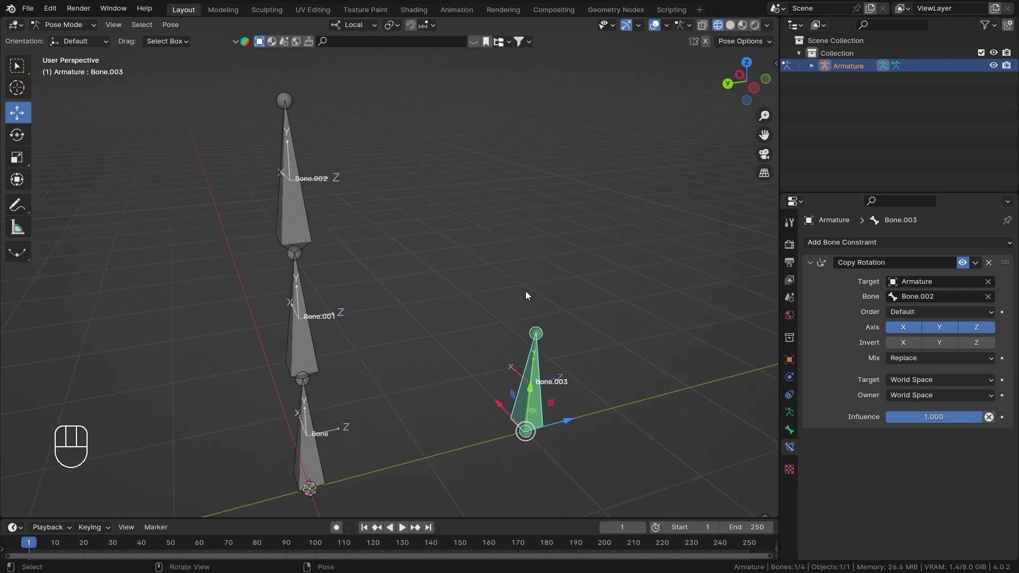
middle_click(531, 282)
middle_click(495, 288)
drag(531, 310, 549, 316)
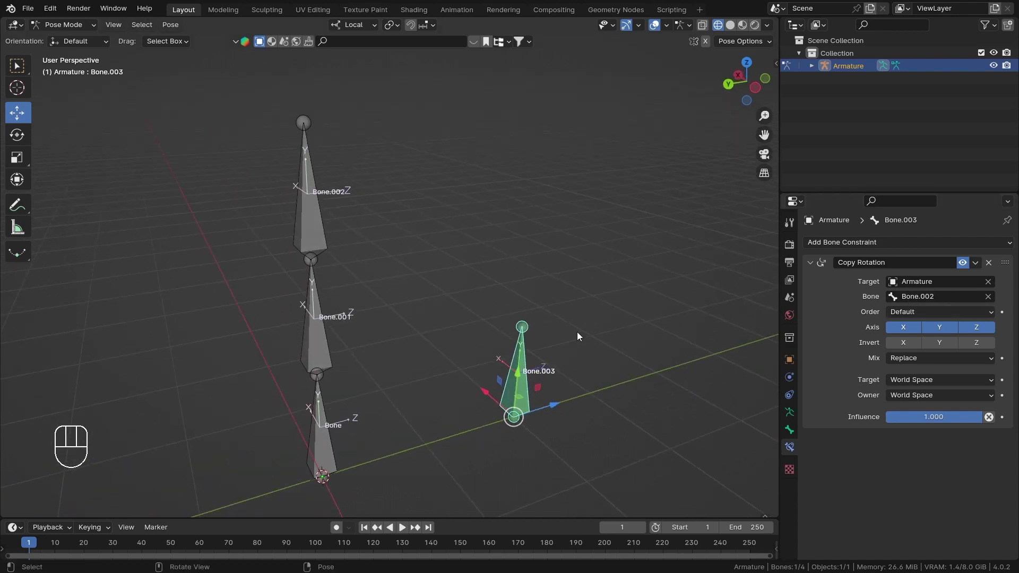
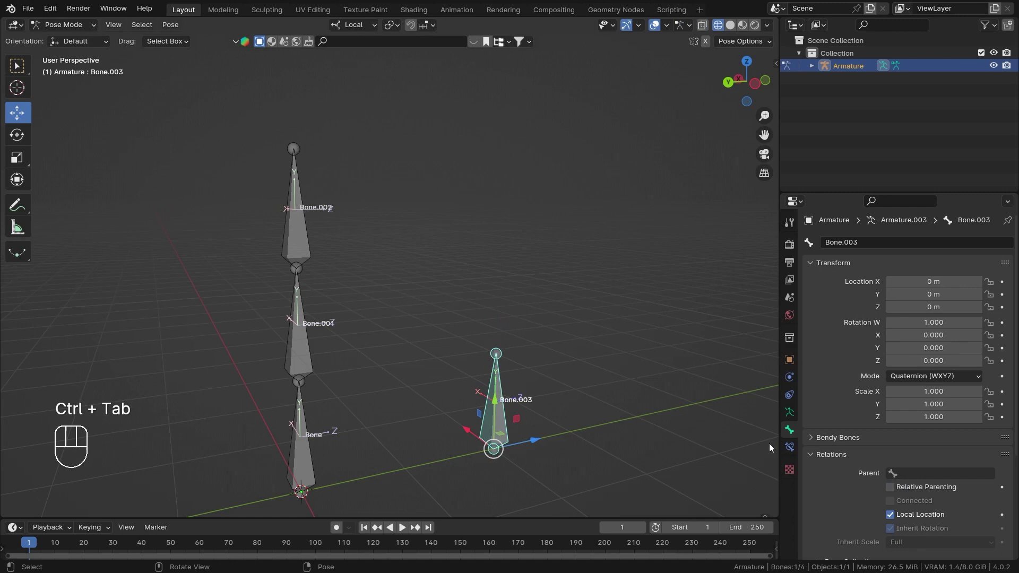
- Return to Bone.003's Bone Constraint properties showing Copy Rotation targeting Bone.002 in World Space
drag(799, 444, 850, 373)
click(915, 253)
drag(916, 247, 782, 294)
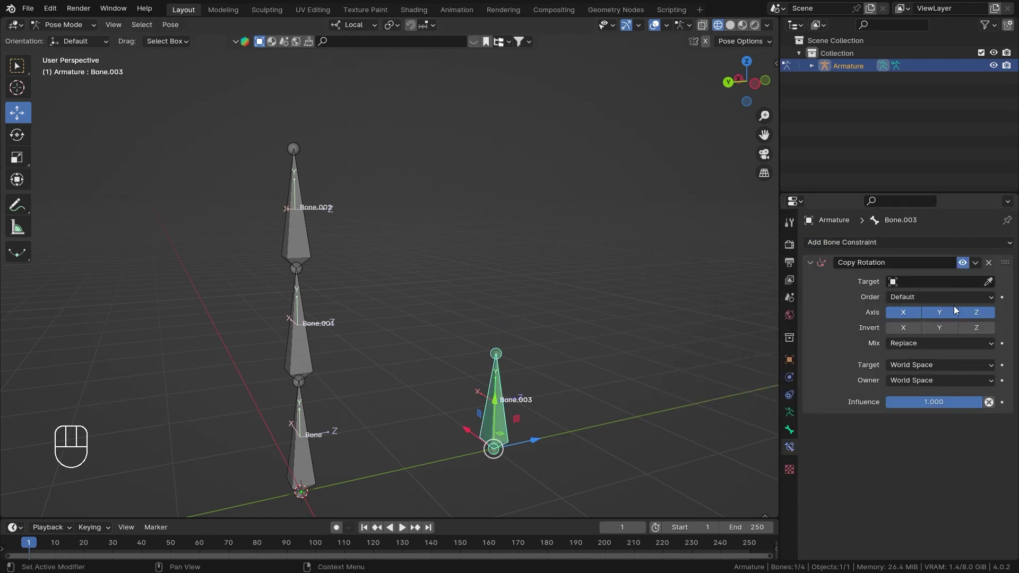
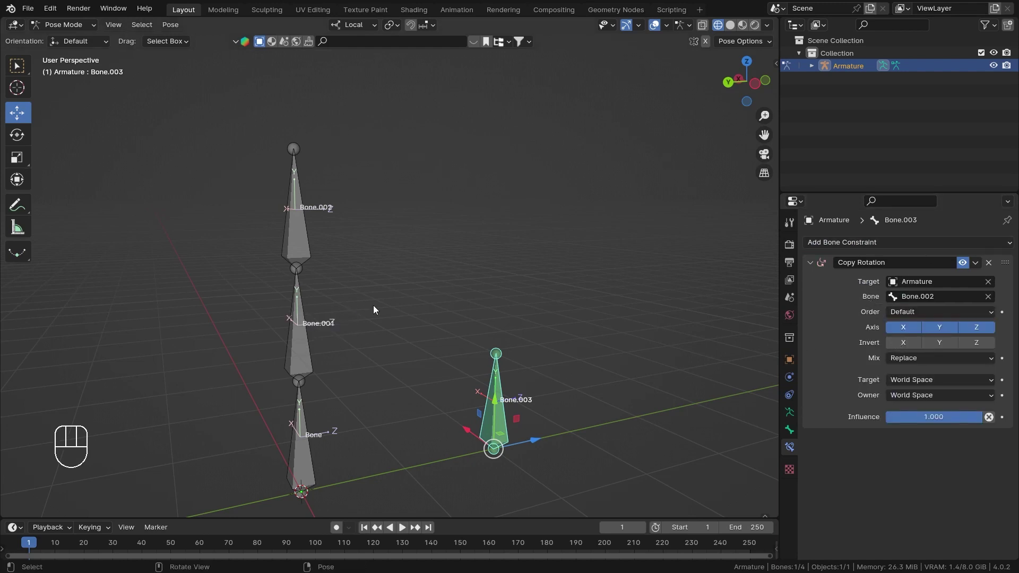
- Orbit around the armature and try a cancelled test rotation of Bone.001
drag(467, 297, 459, 305)
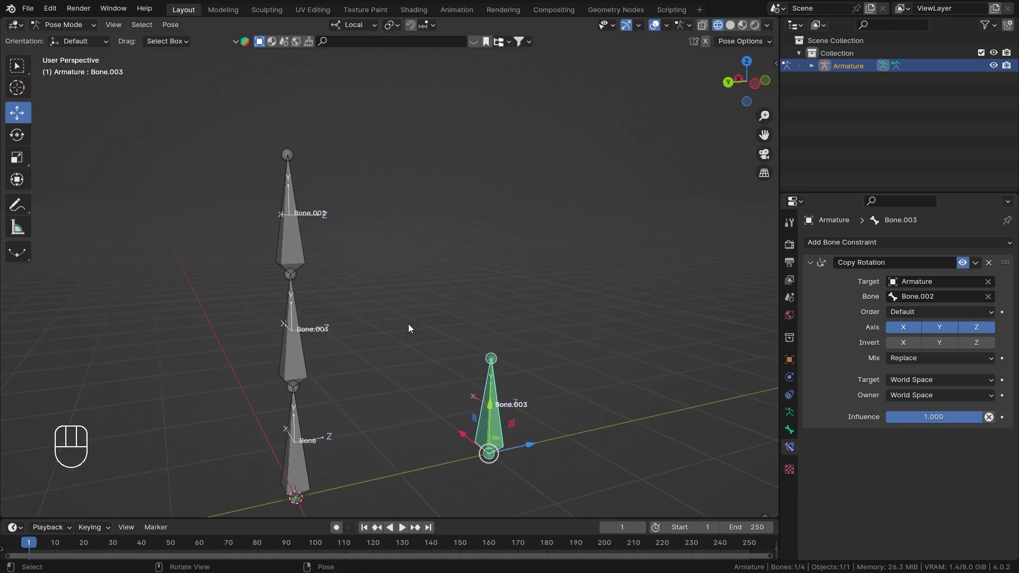
middle_click(332, 260)
drag(336, 268, 325, 229)
drag(359, 315, 385, 233)
drag(407, 269, 412, 298)
middle_click(414, 301)
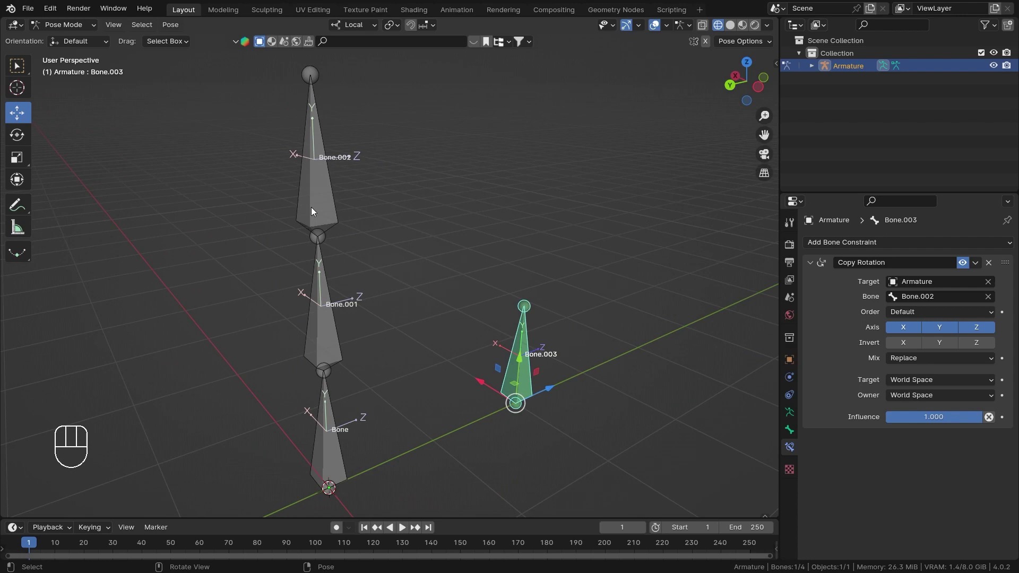
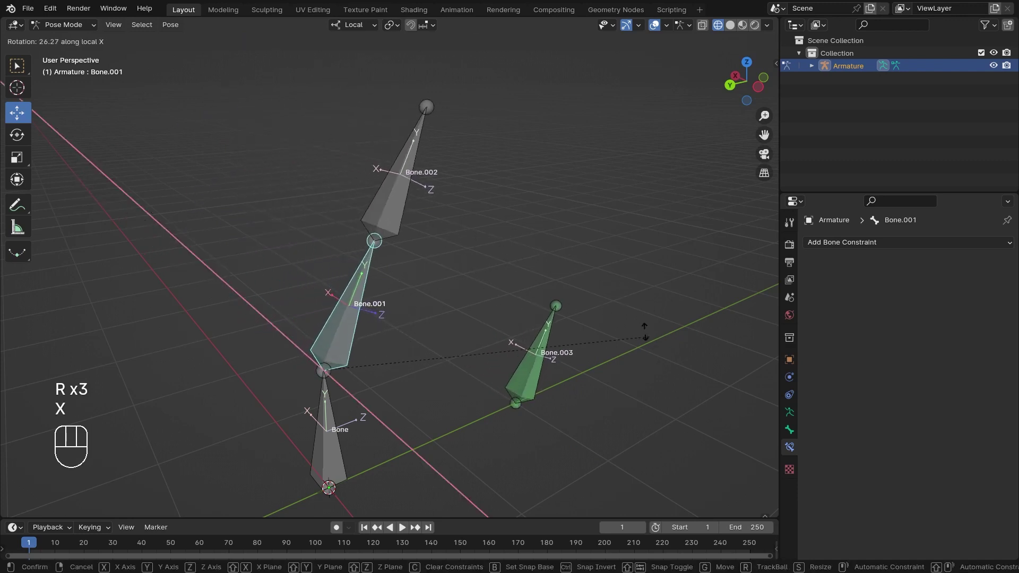
middle_click(537, 299)
key(r)
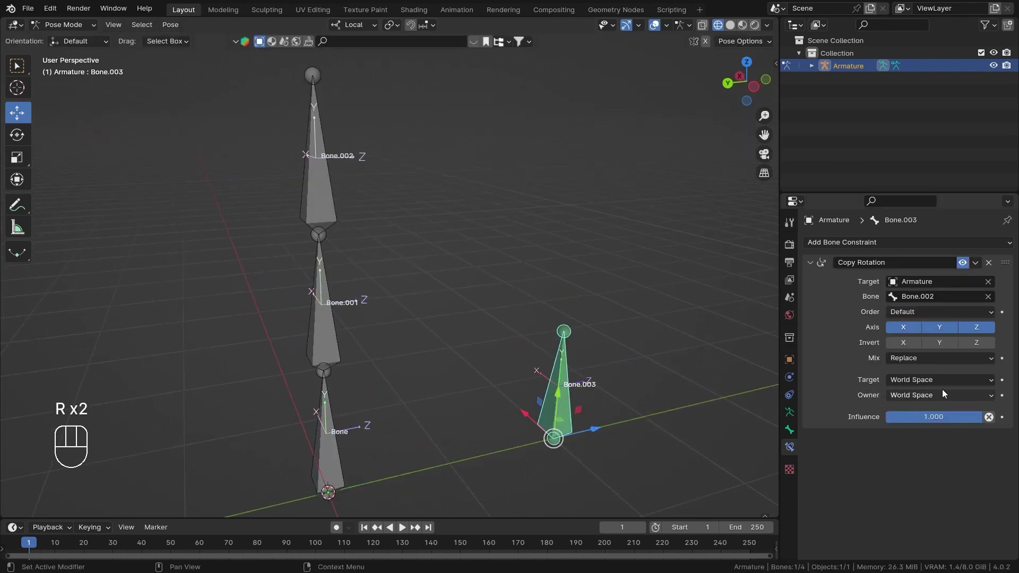
- Set the Copy Rotation target and owner spaces to Local Space and reselect Bone.003
drag(955, 384, 916, 451)
drag(933, 395, 927, 460)
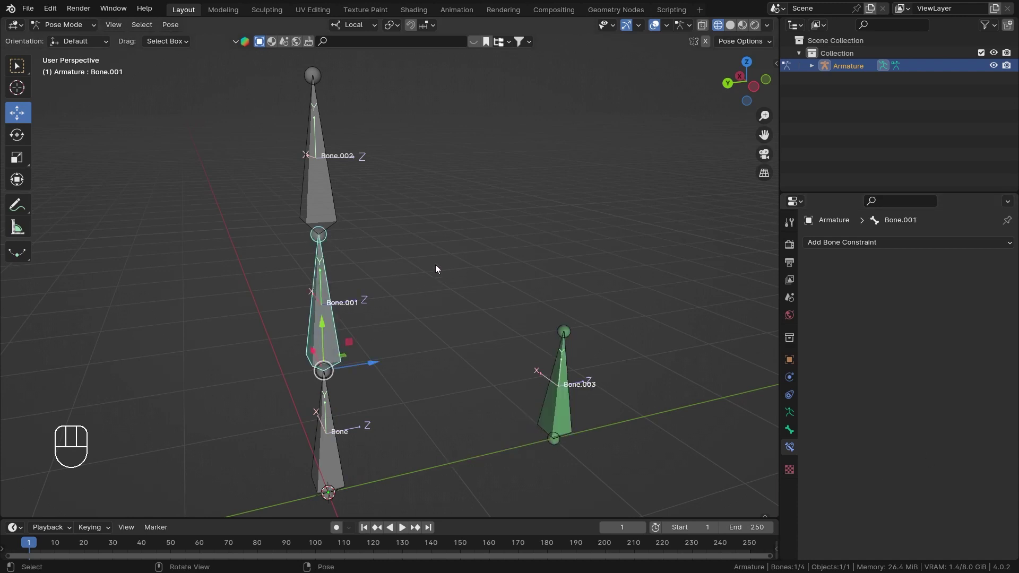
key(r)
key(r)
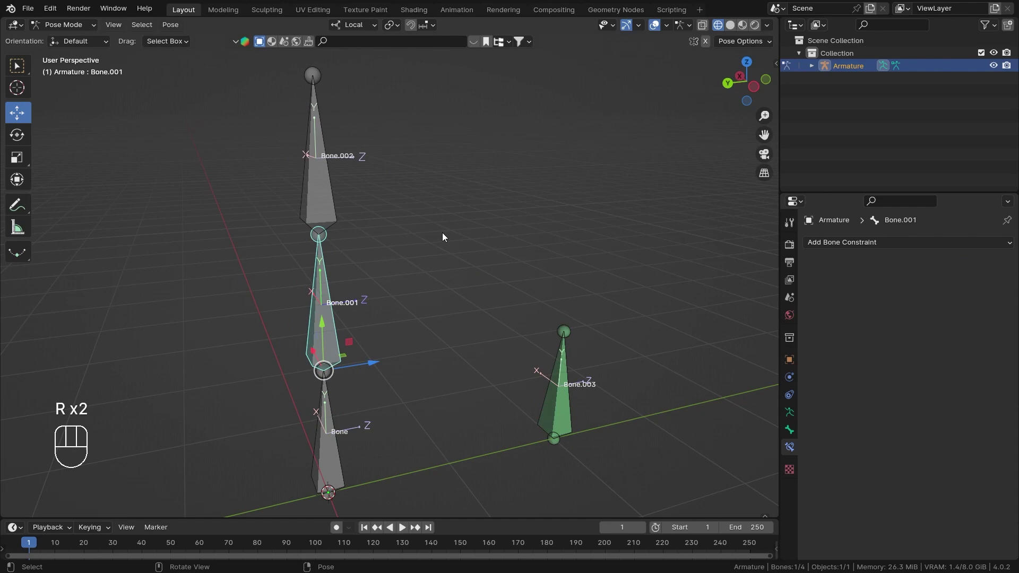
middle_click(406, 263)
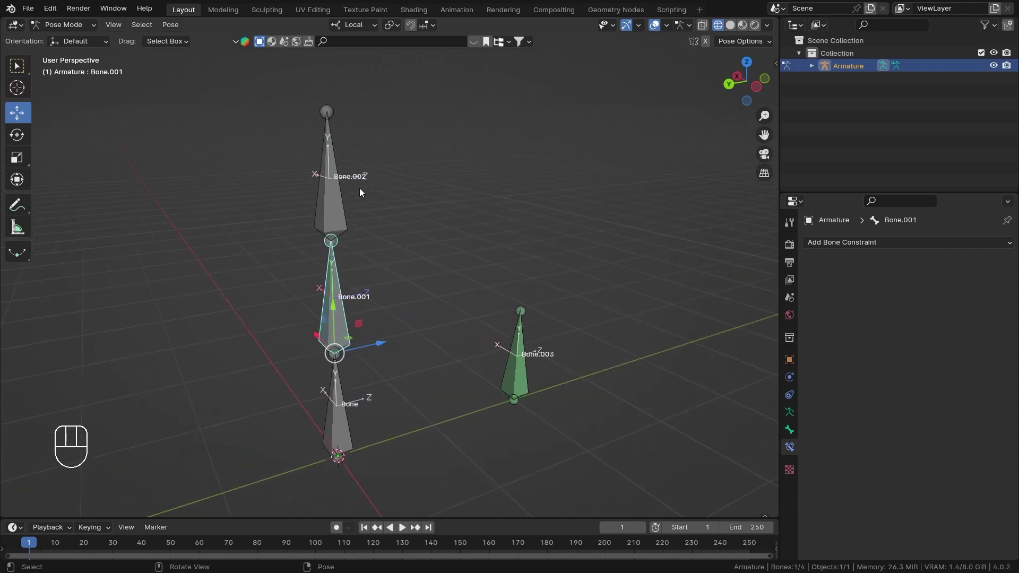
click(334, 211)
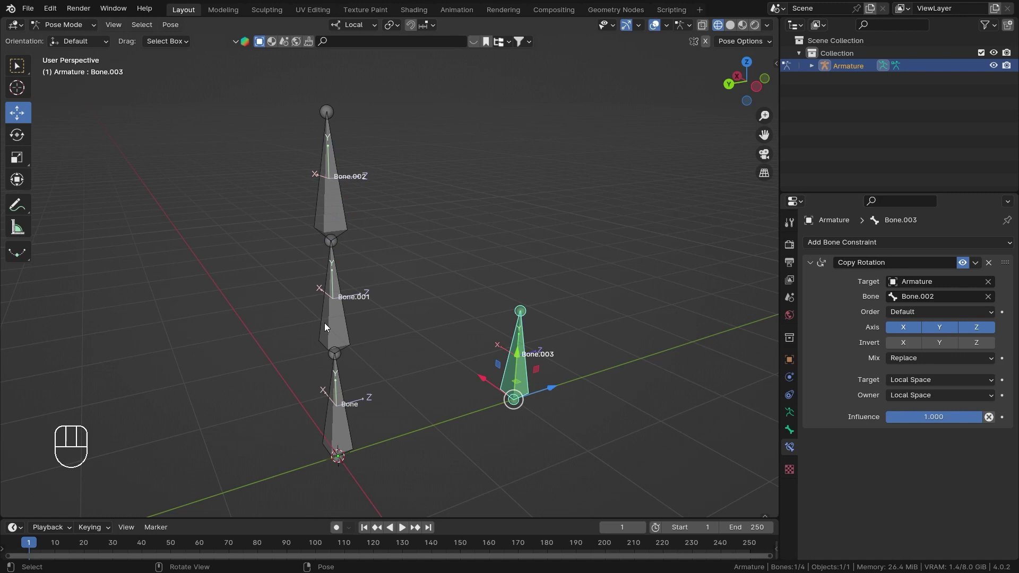
key(r)
key(r)
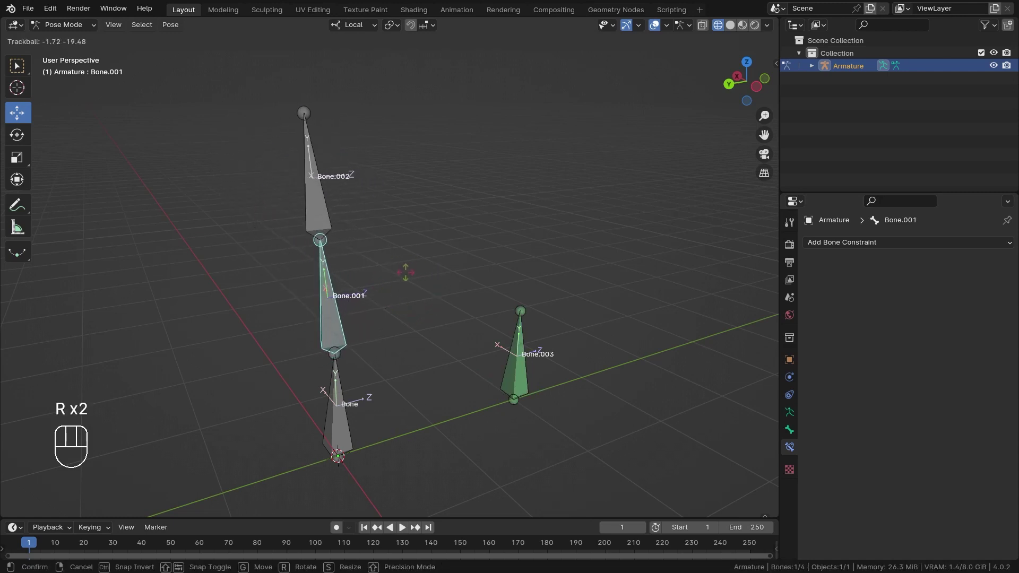
right_click(391, 275)
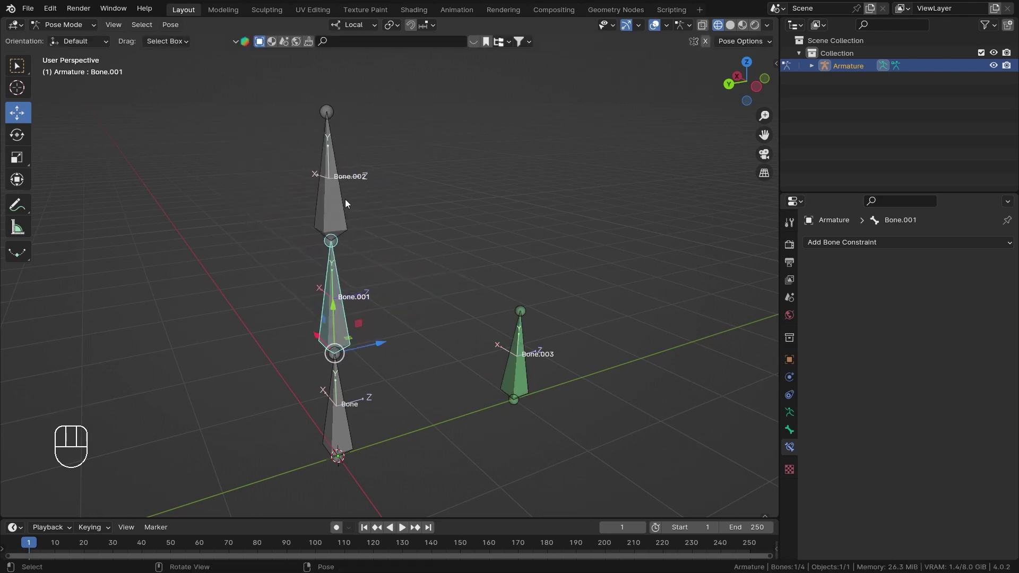
click(346, 428)
key(r)
key(r)
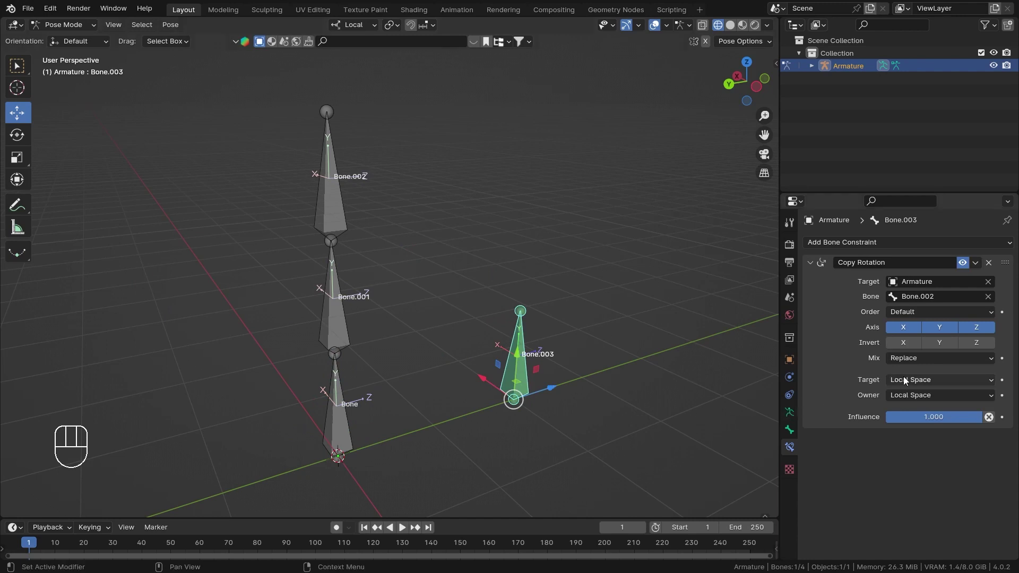
drag(907, 380, 893, 444)
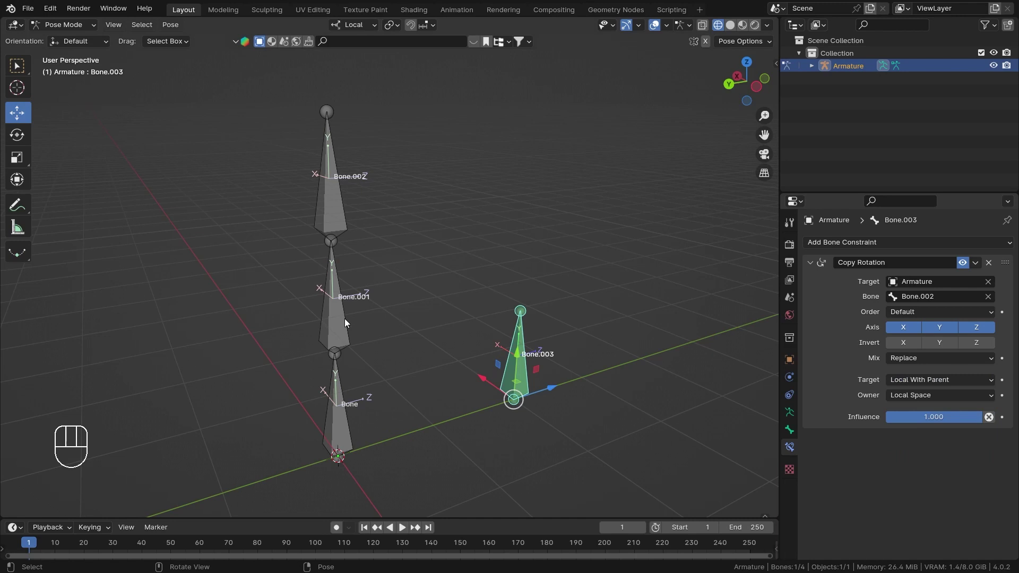
key(r)
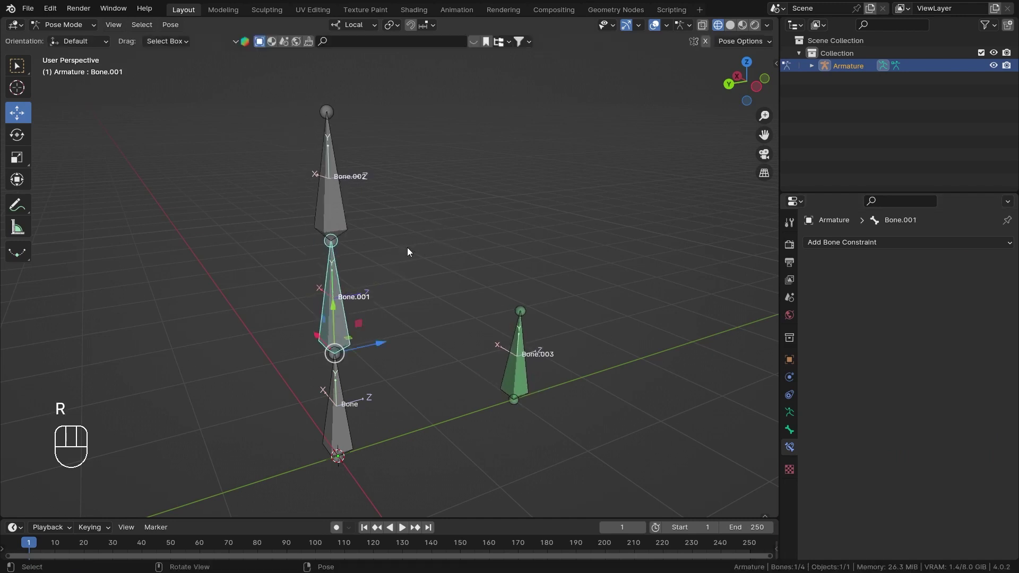
key(r)
key(r)
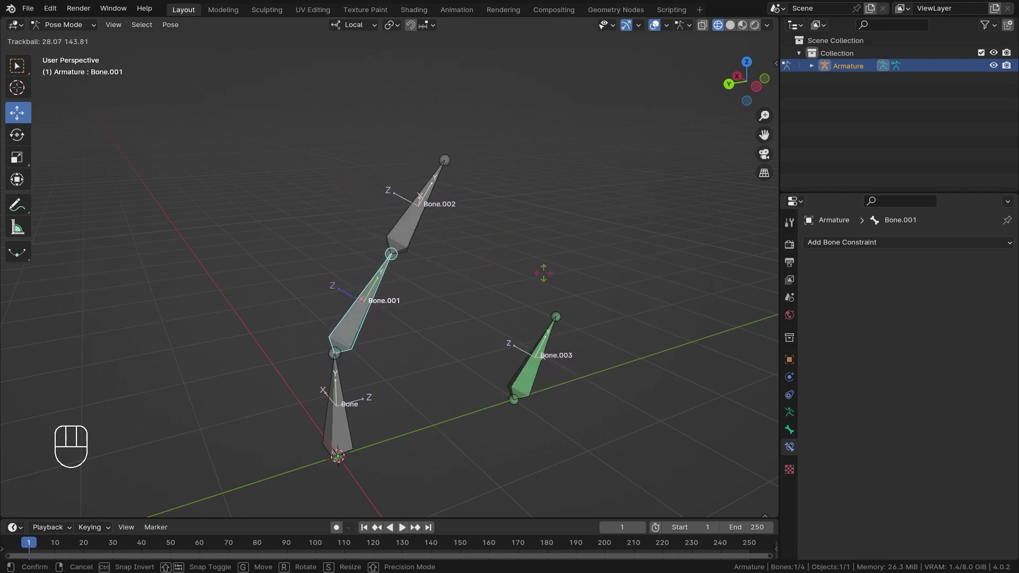
right_click(505, 282)
key(r)
key(r)
click(486, 286)
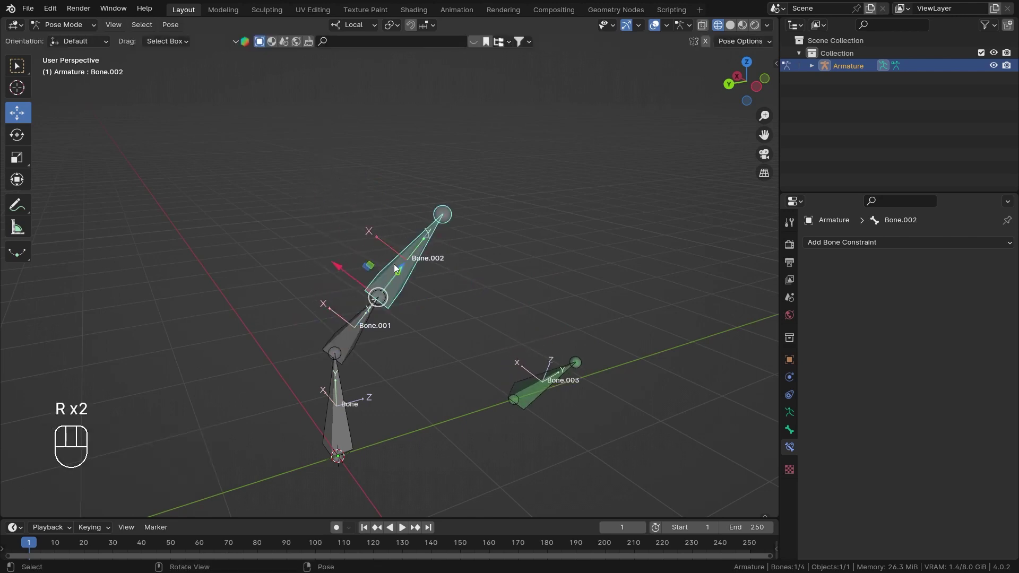
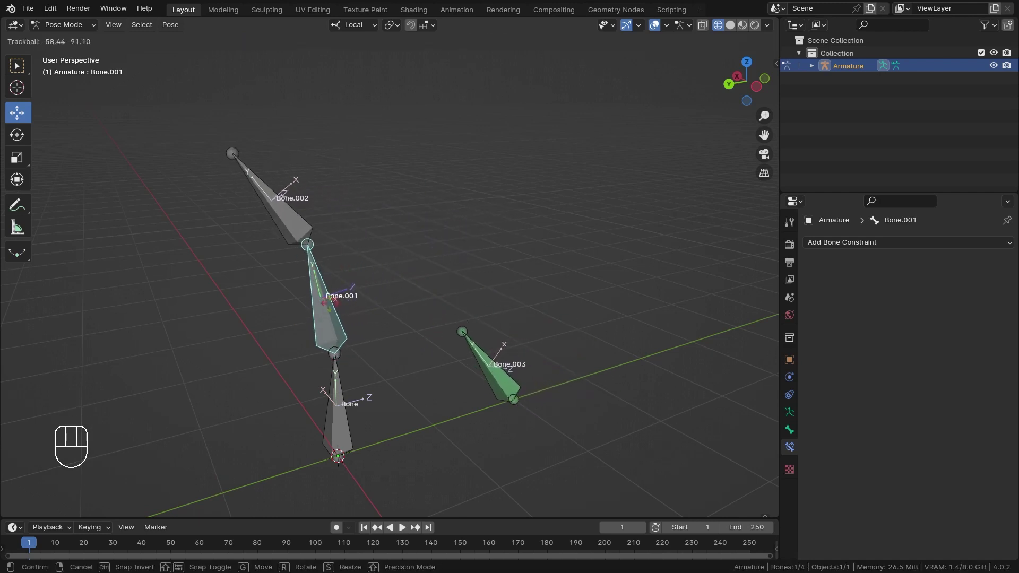
click(340, 320)
drag(376, 273, 400, 281)
key(a)
key(alt+g)
key(alt+r)
drag(395, 304, 423, 307)
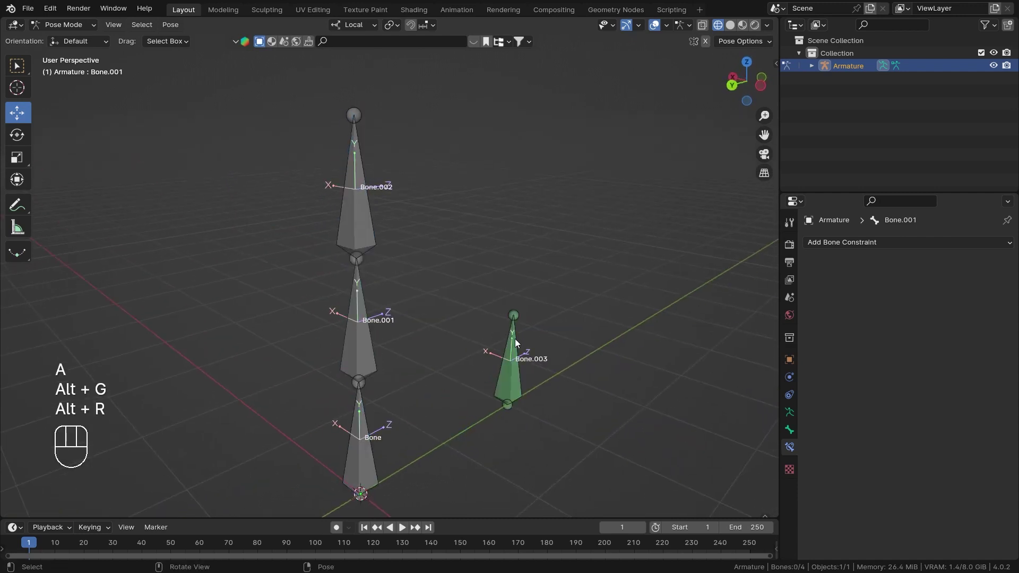
- Toggle the Copy Rotation axis buttons and test-rotate Bone.002 about local X
click(512, 383)
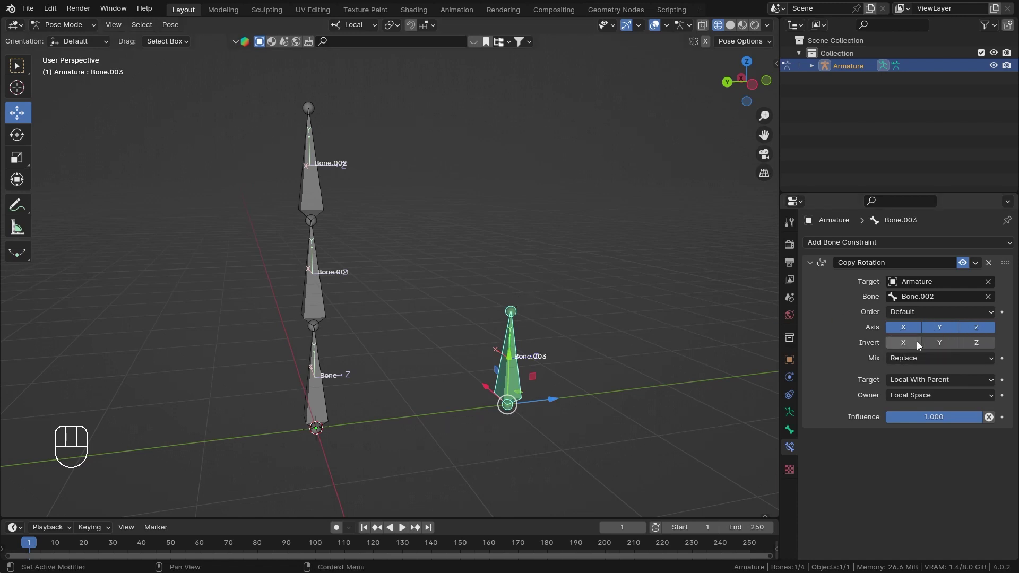
drag(331, 217, 354, 233)
click(333, 232)
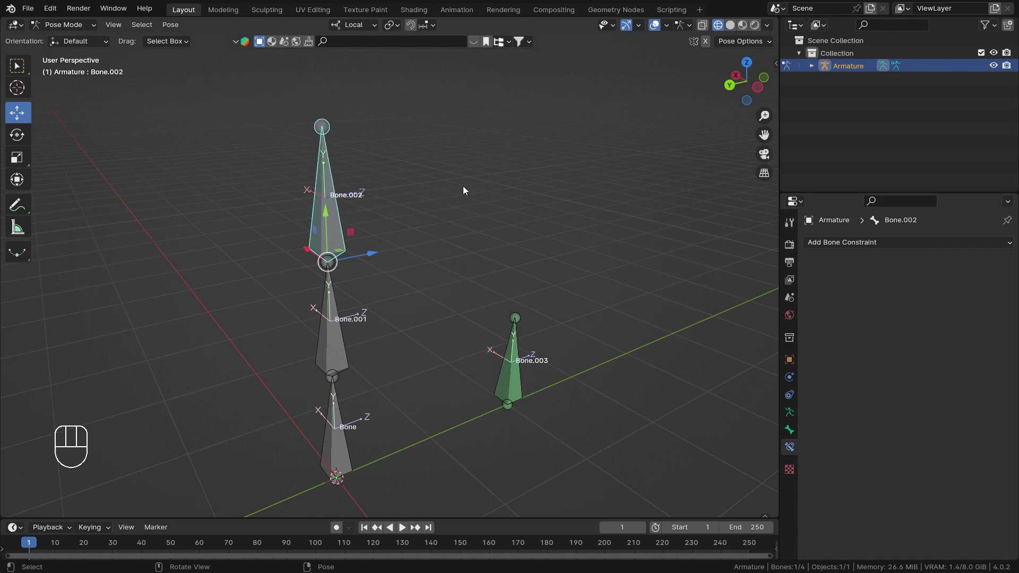
key(r)
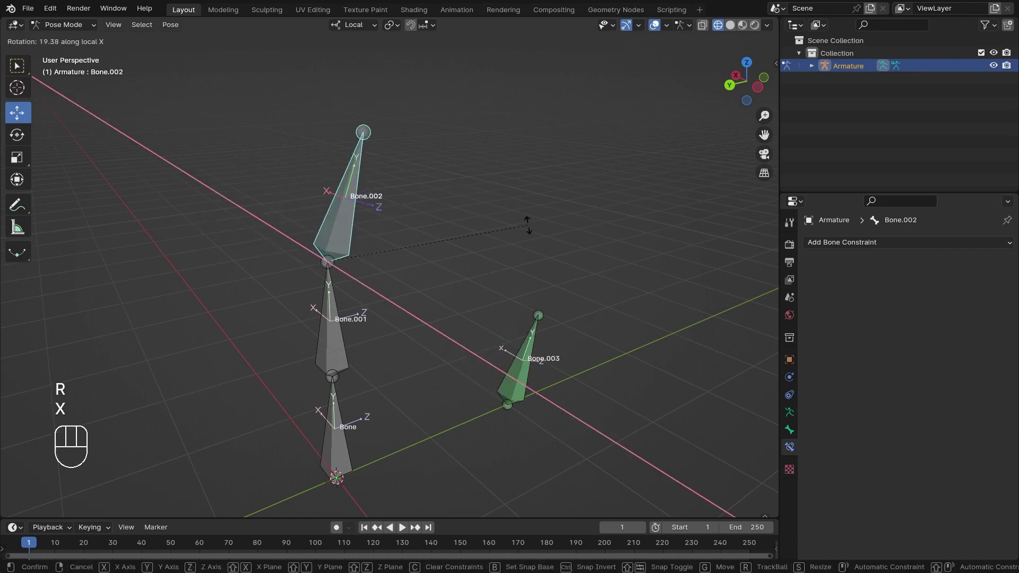
key(x)
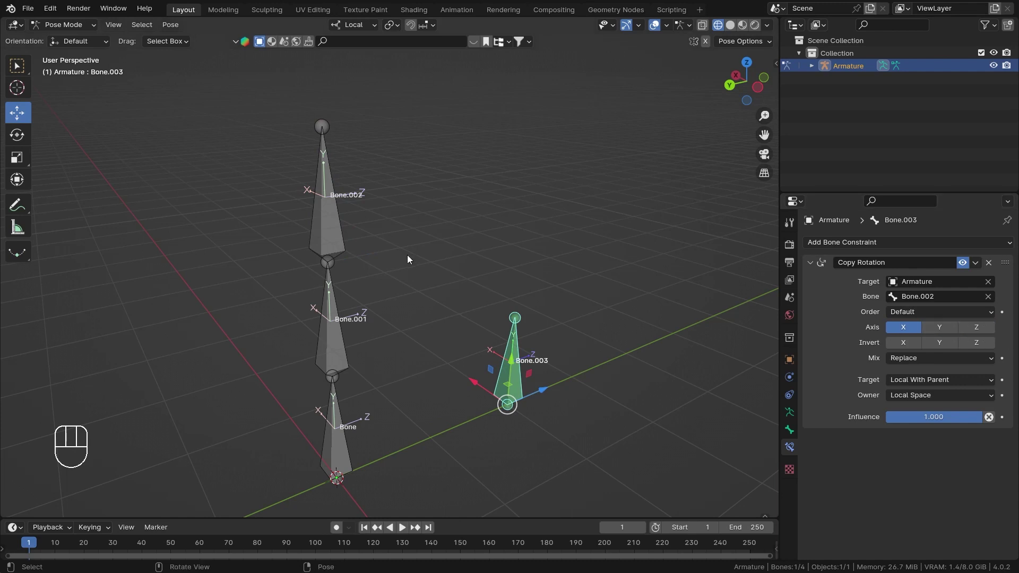
click(332, 227)
key(r)
key(r)
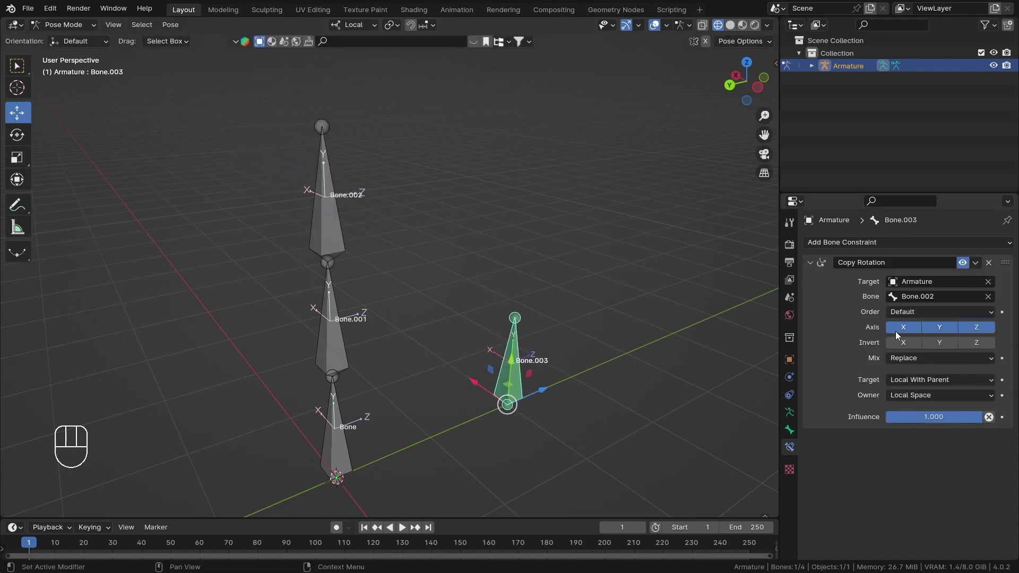
- Enable Invert X, Y and Z, then test-rotate Bone.002 about local X and Y
click(914, 350)
click(943, 347)
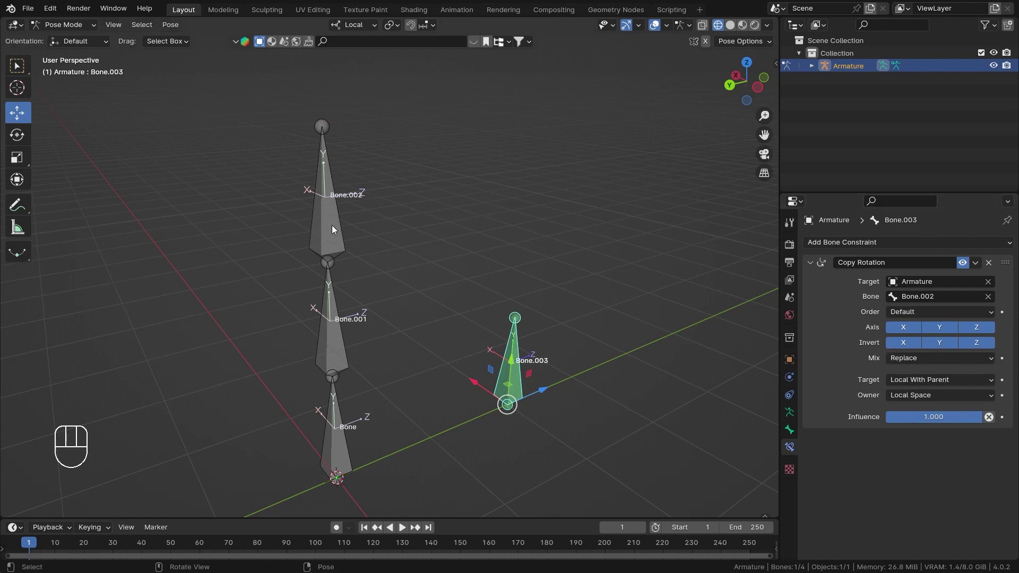
click(335, 228)
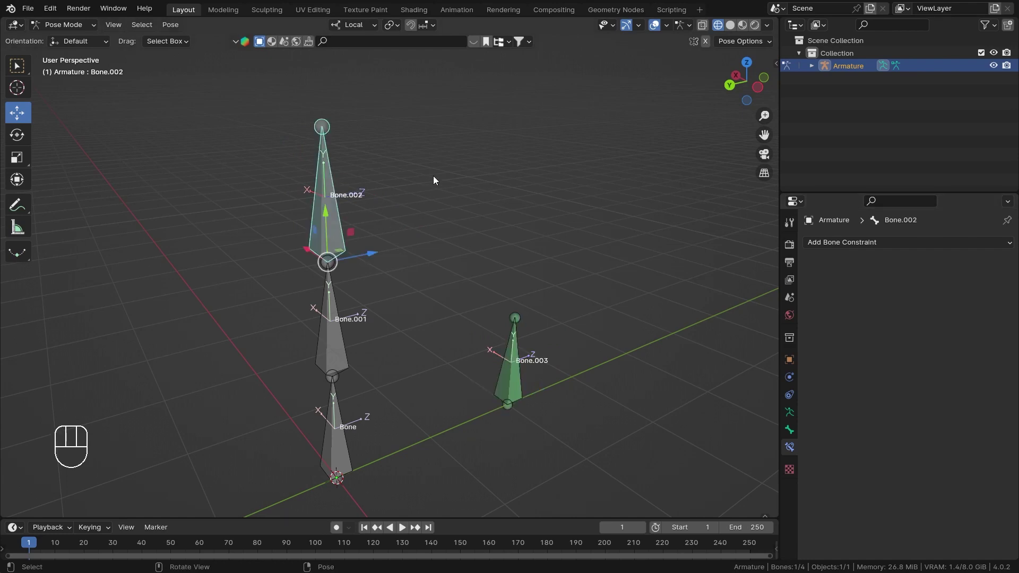
key(r)
key(x)
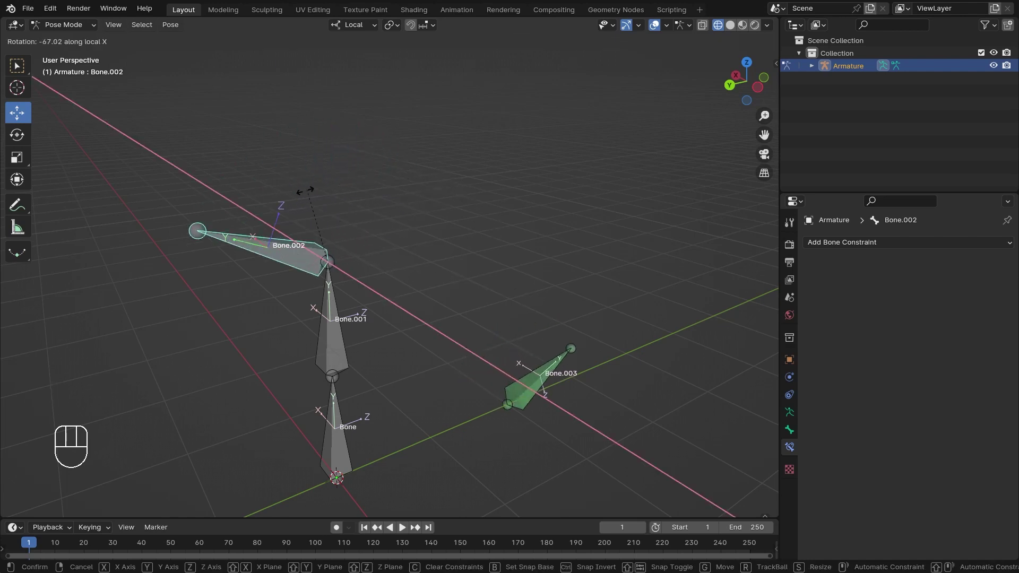
right_click(459, 194)
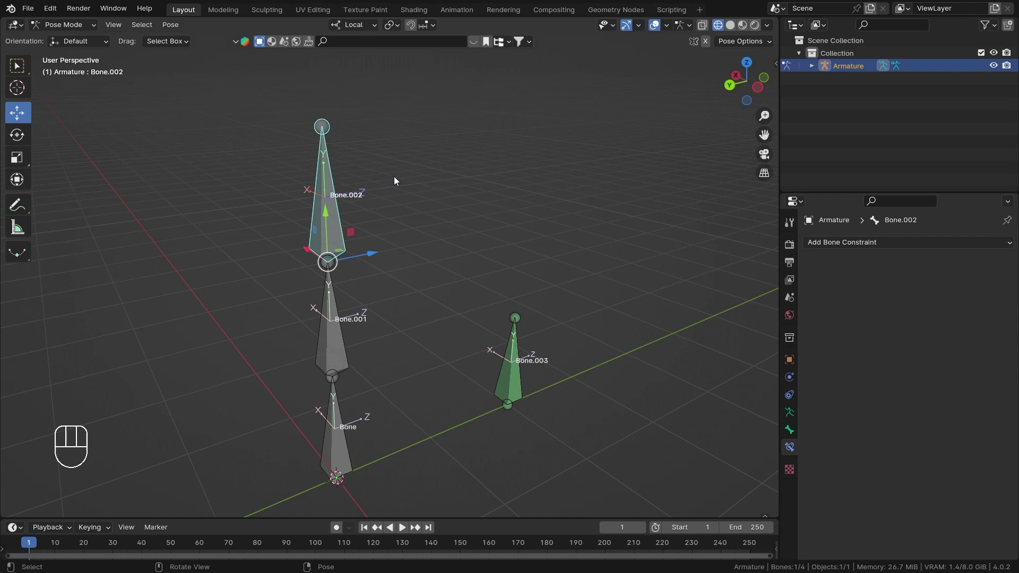
key(r)
key(y)
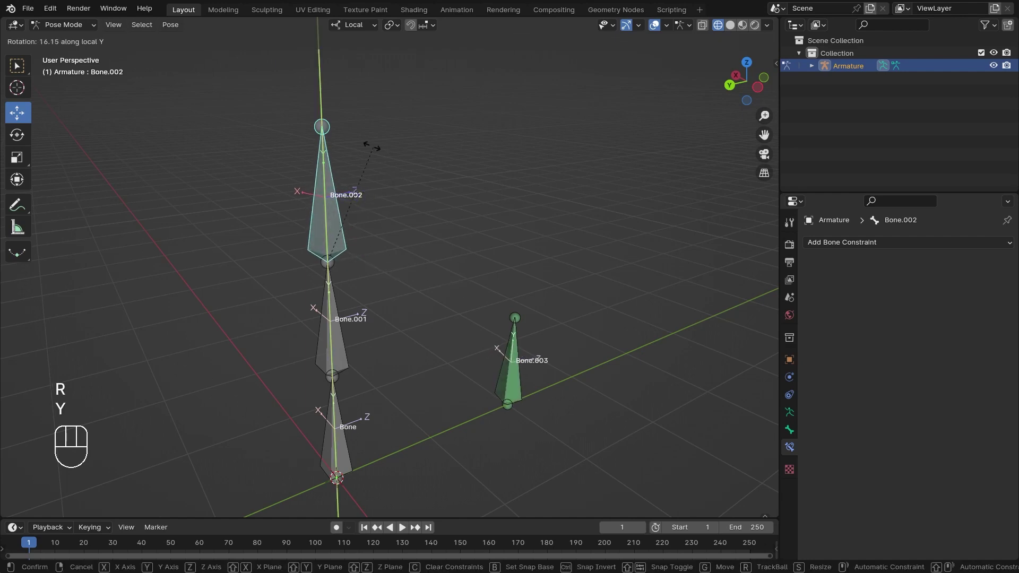
- Finish the Z test rotation and turn off Invert on all three axes
key(z)
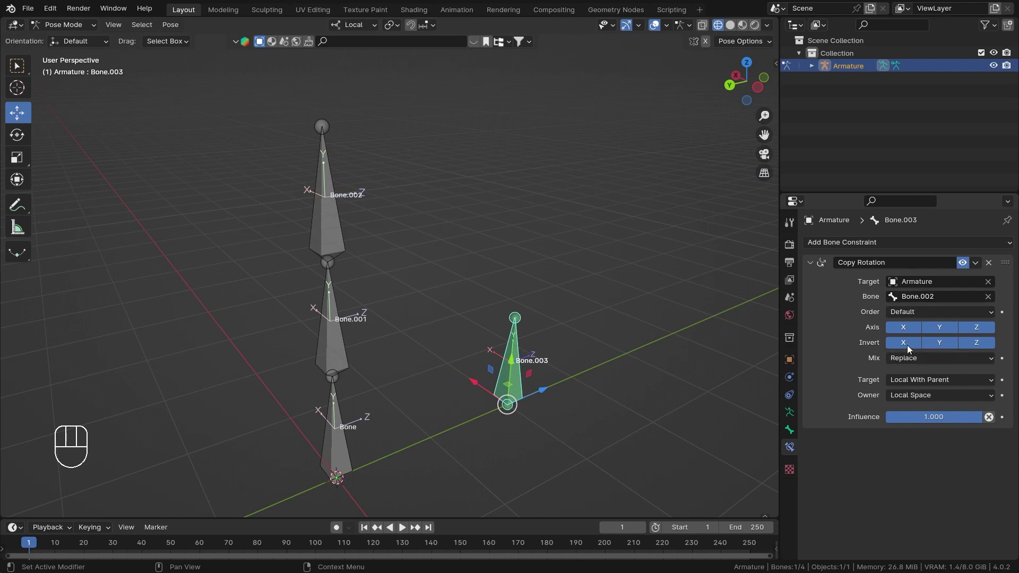
drag(923, 362, 925, 394)
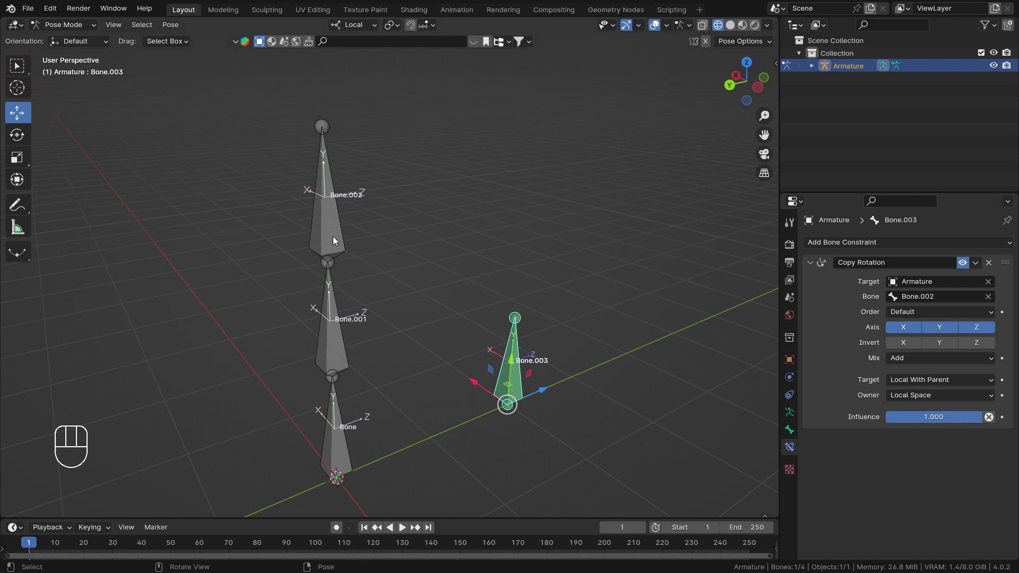
click(311, 224)
key(r)
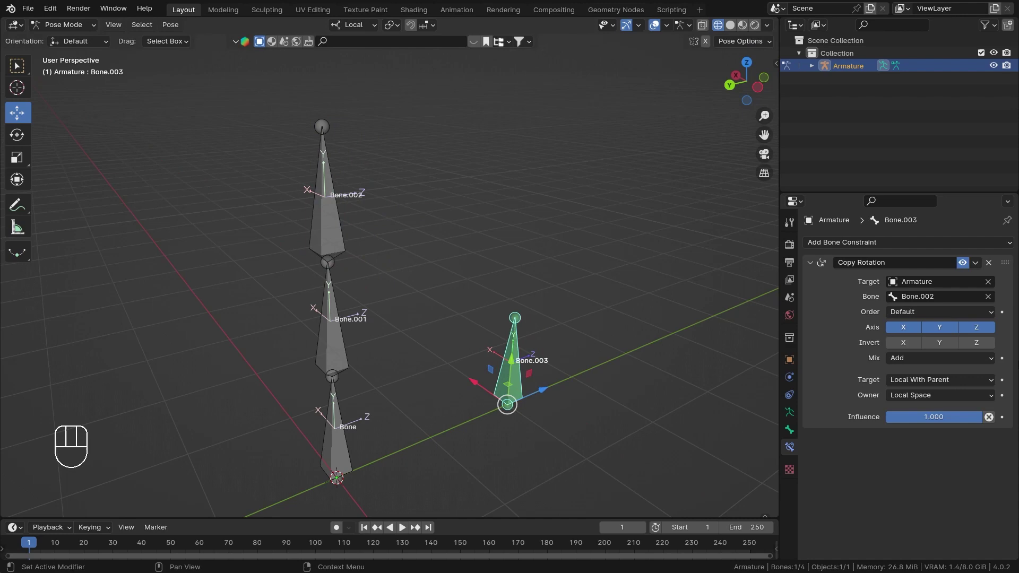
- Set the Copy Rotation mix mode to Add, then reopen the Mix dropdown
drag(944, 358, 934, 376)
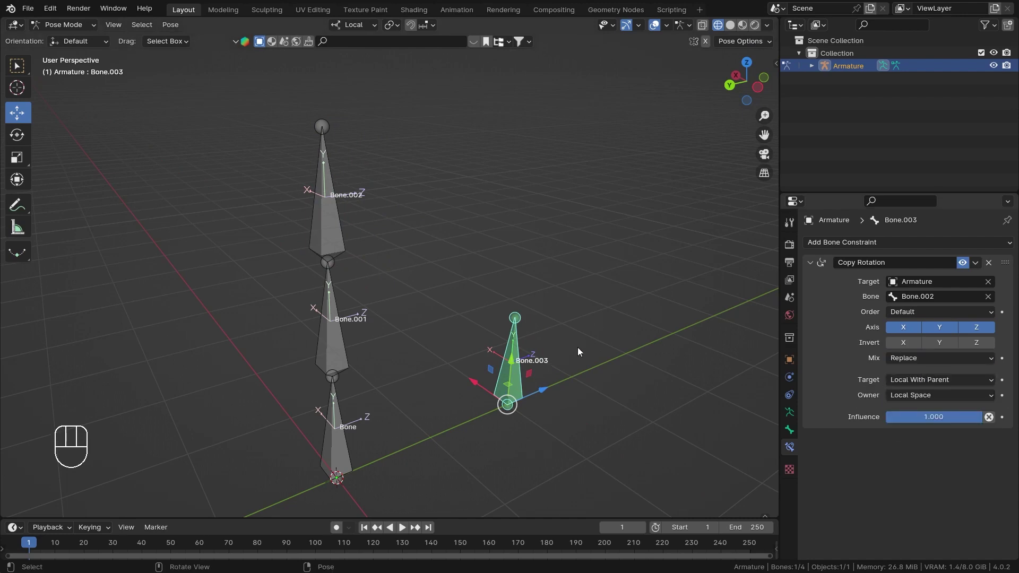
drag(939, 360, 936, 511)
- Choose Replace as the mix mode and test-rotate Bone.002 again
click(937, 512)
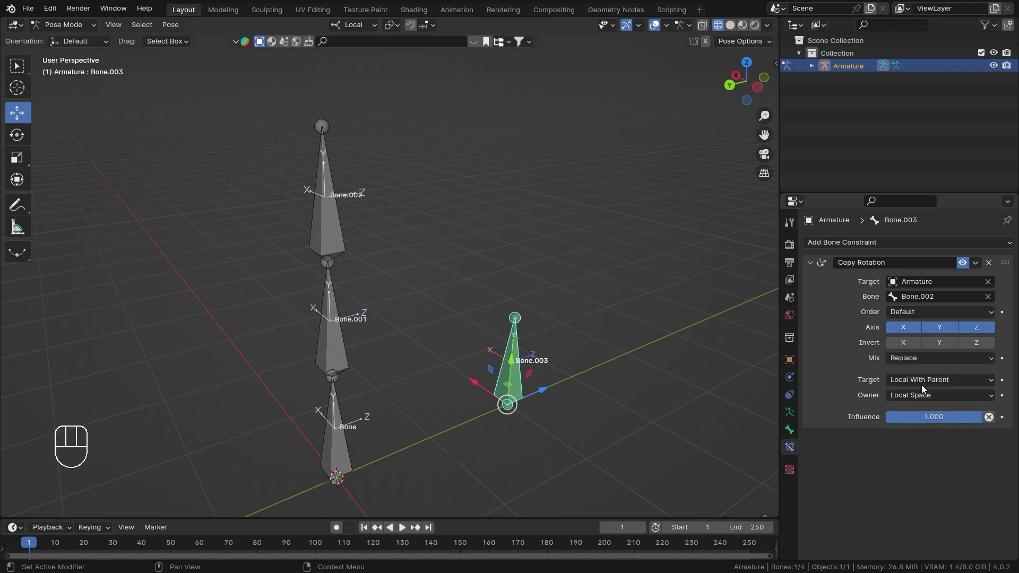
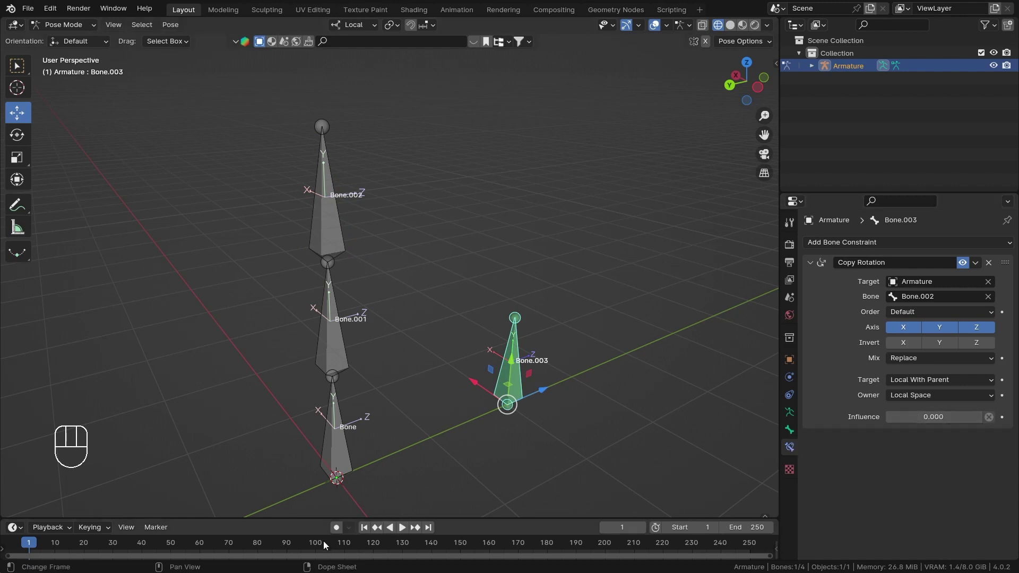
click(937, 418)
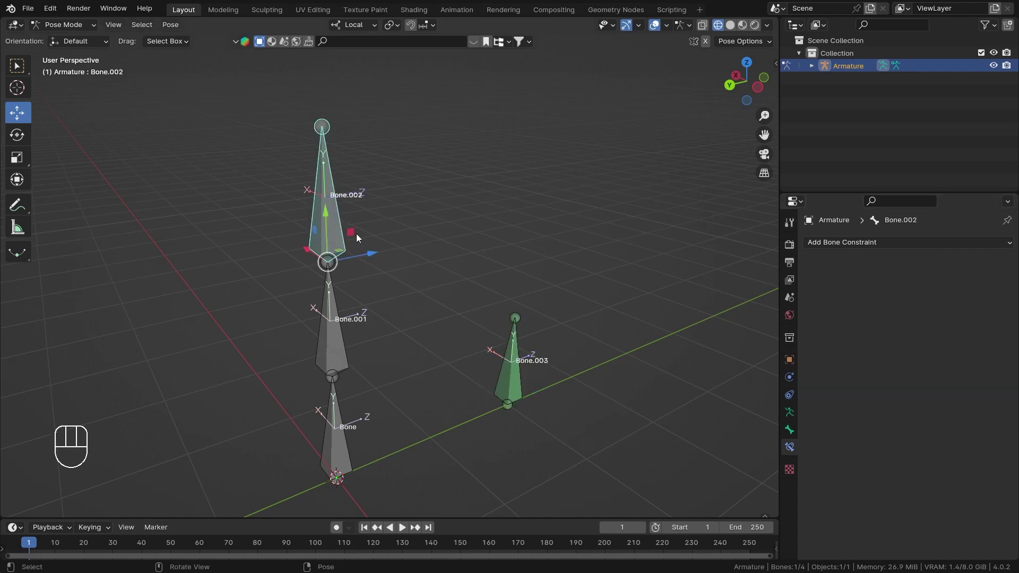
key(r)
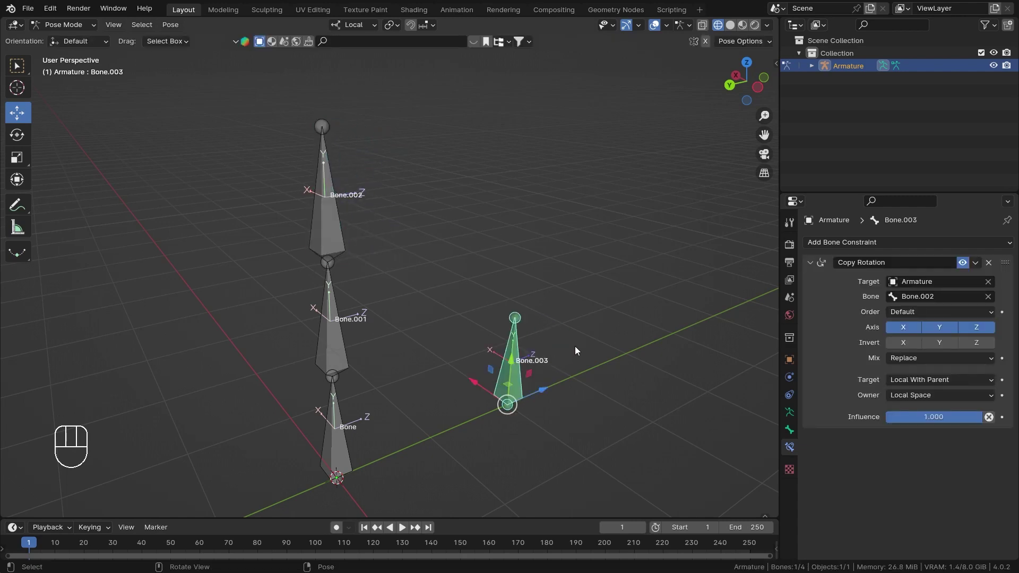